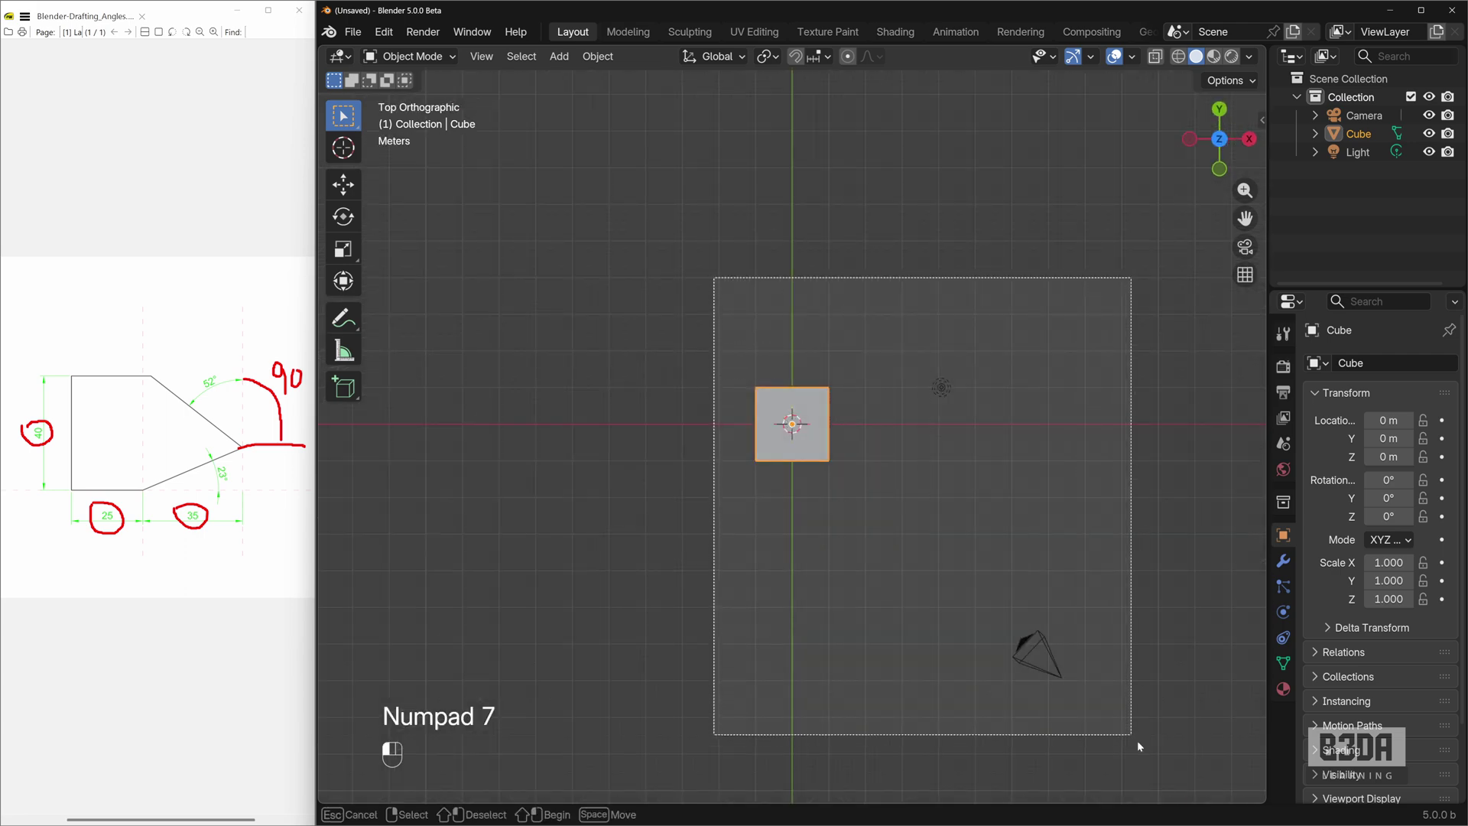
Step: Delete the default cube, camera and light to leave an empty scene
key(Delete)
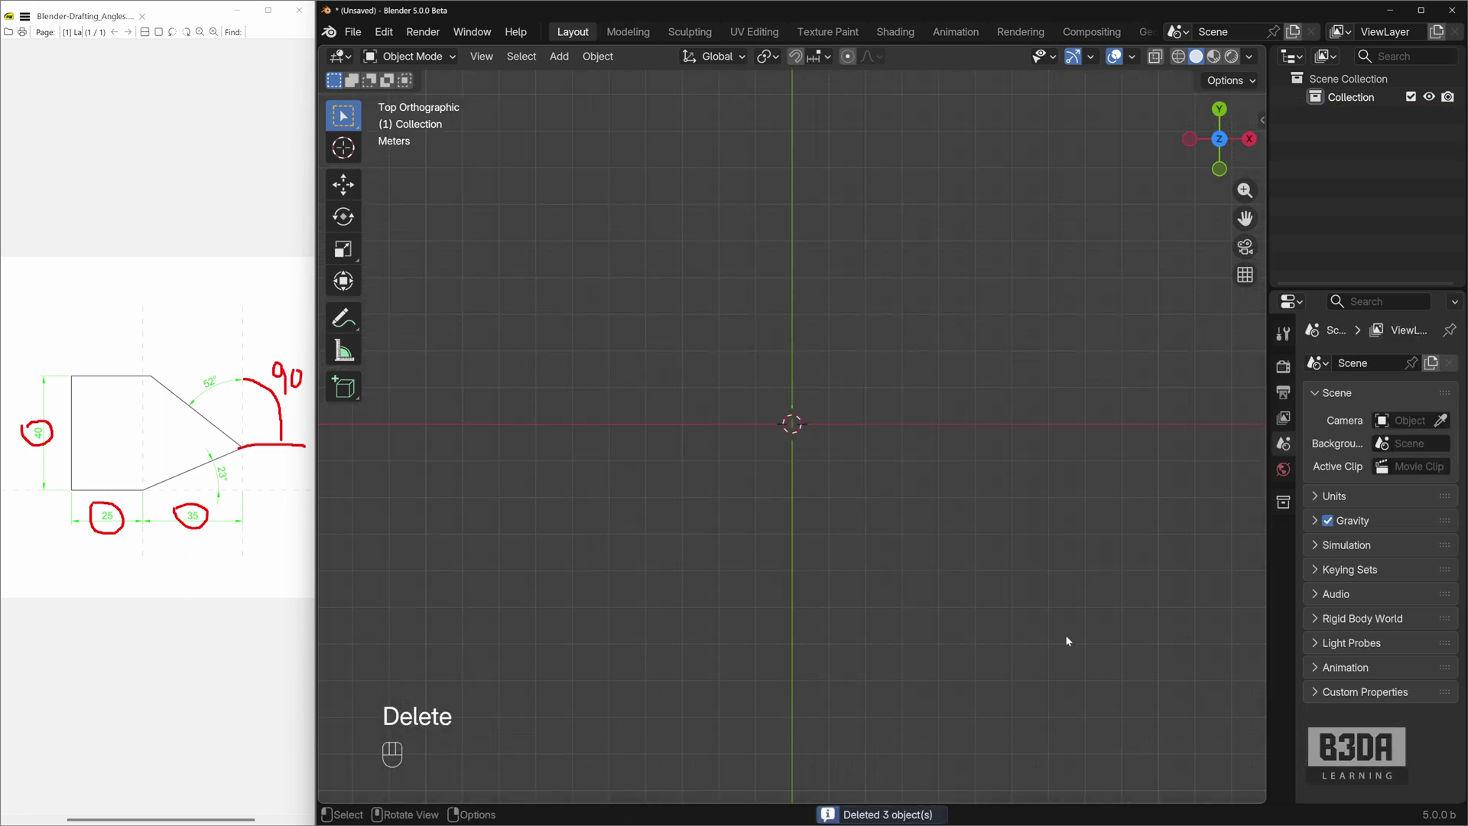
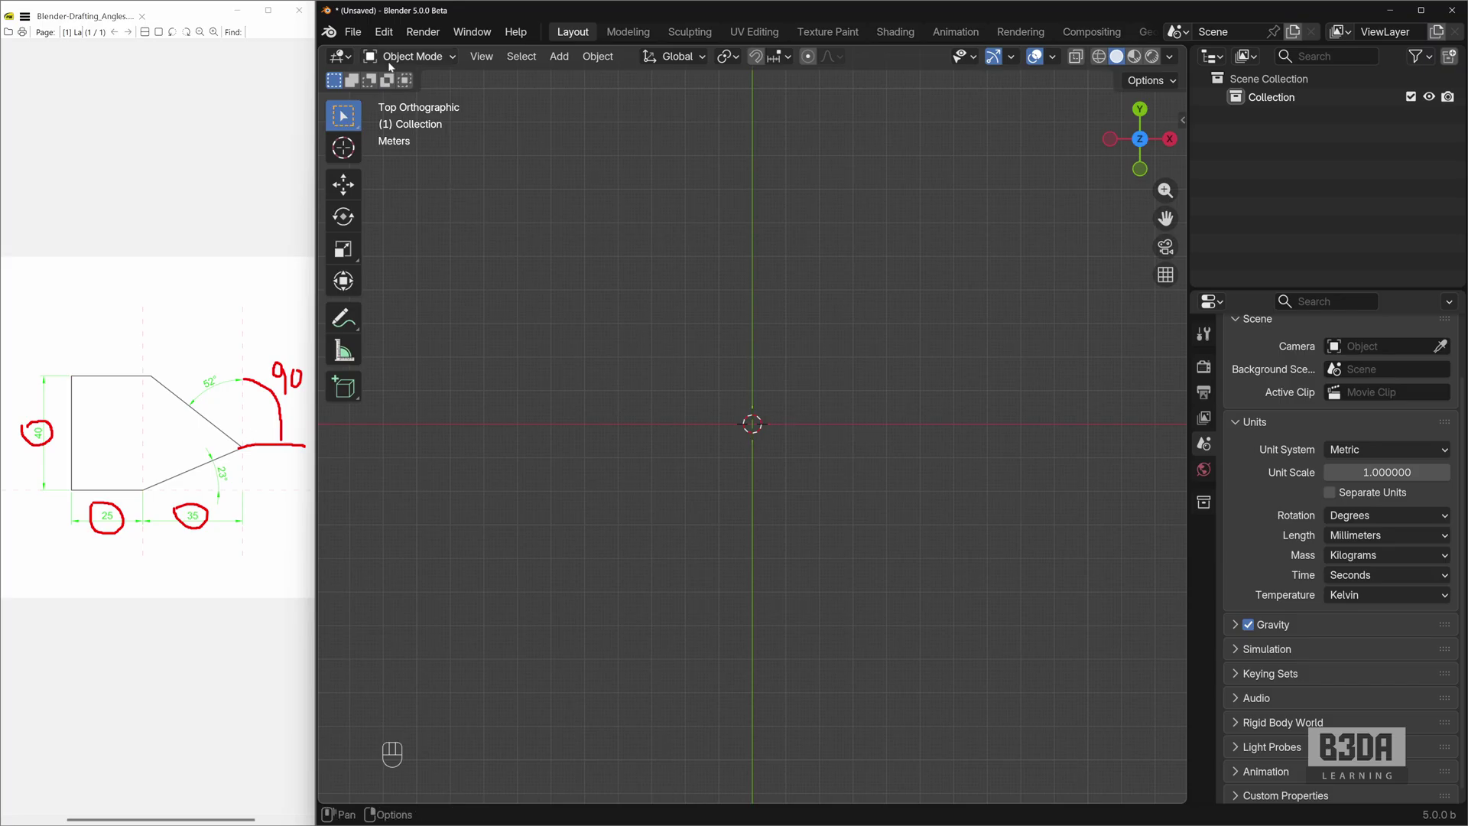
drag(389, 36, 579, 193)
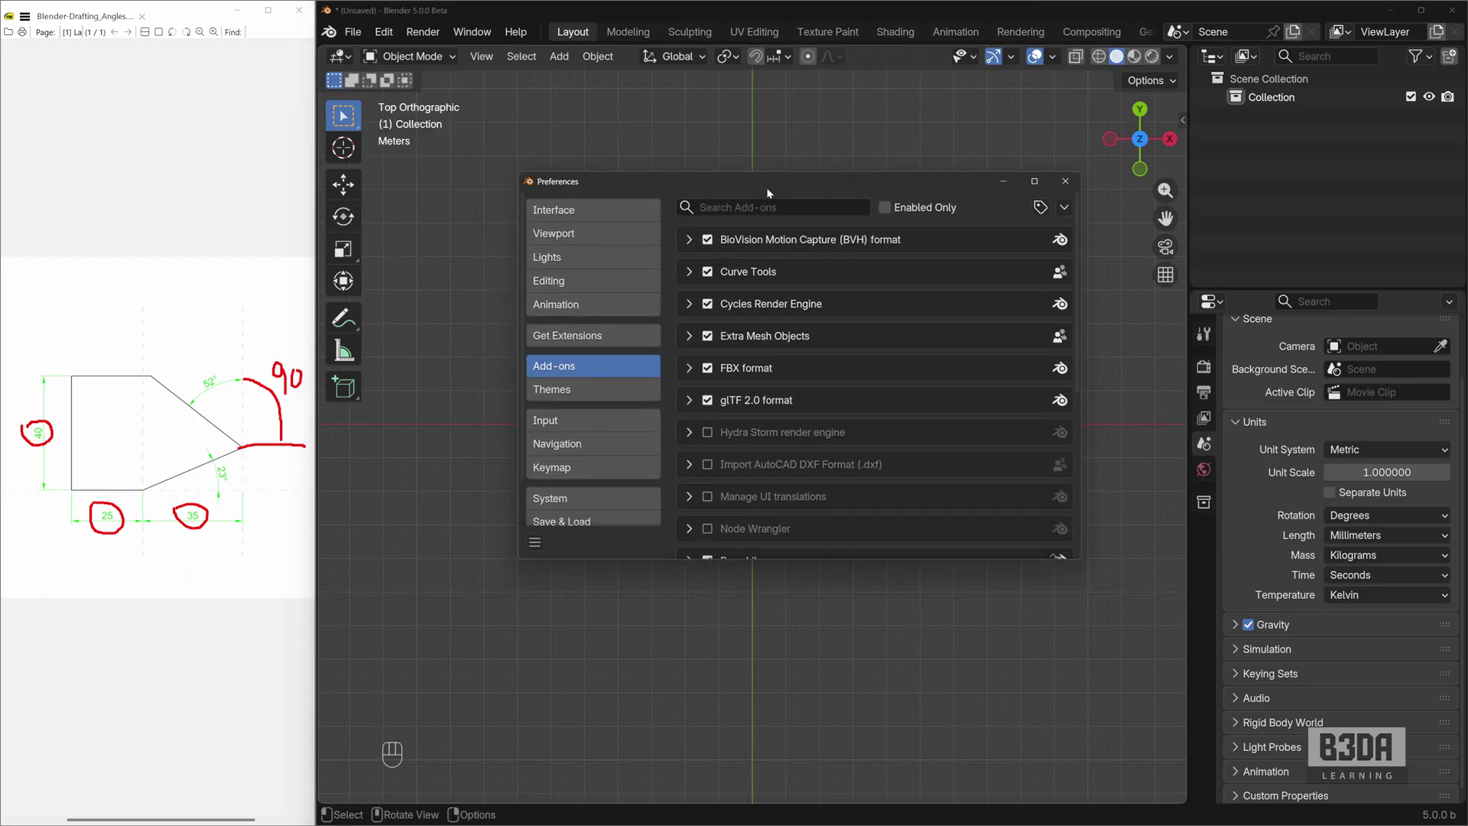
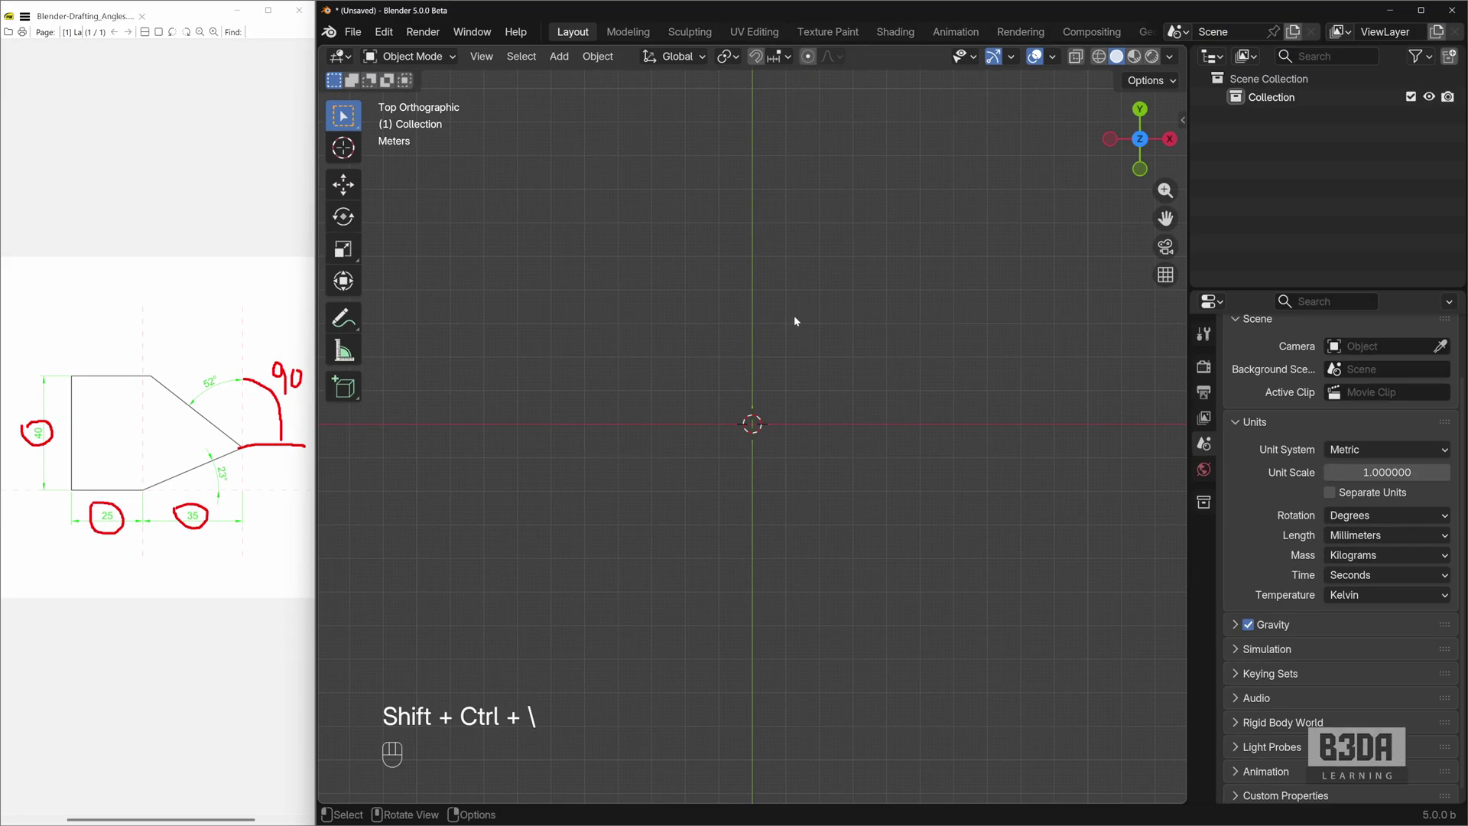
Step: Add a single vertex and extrude a 40 mm edge downward along -Y from it
key(shift+a)
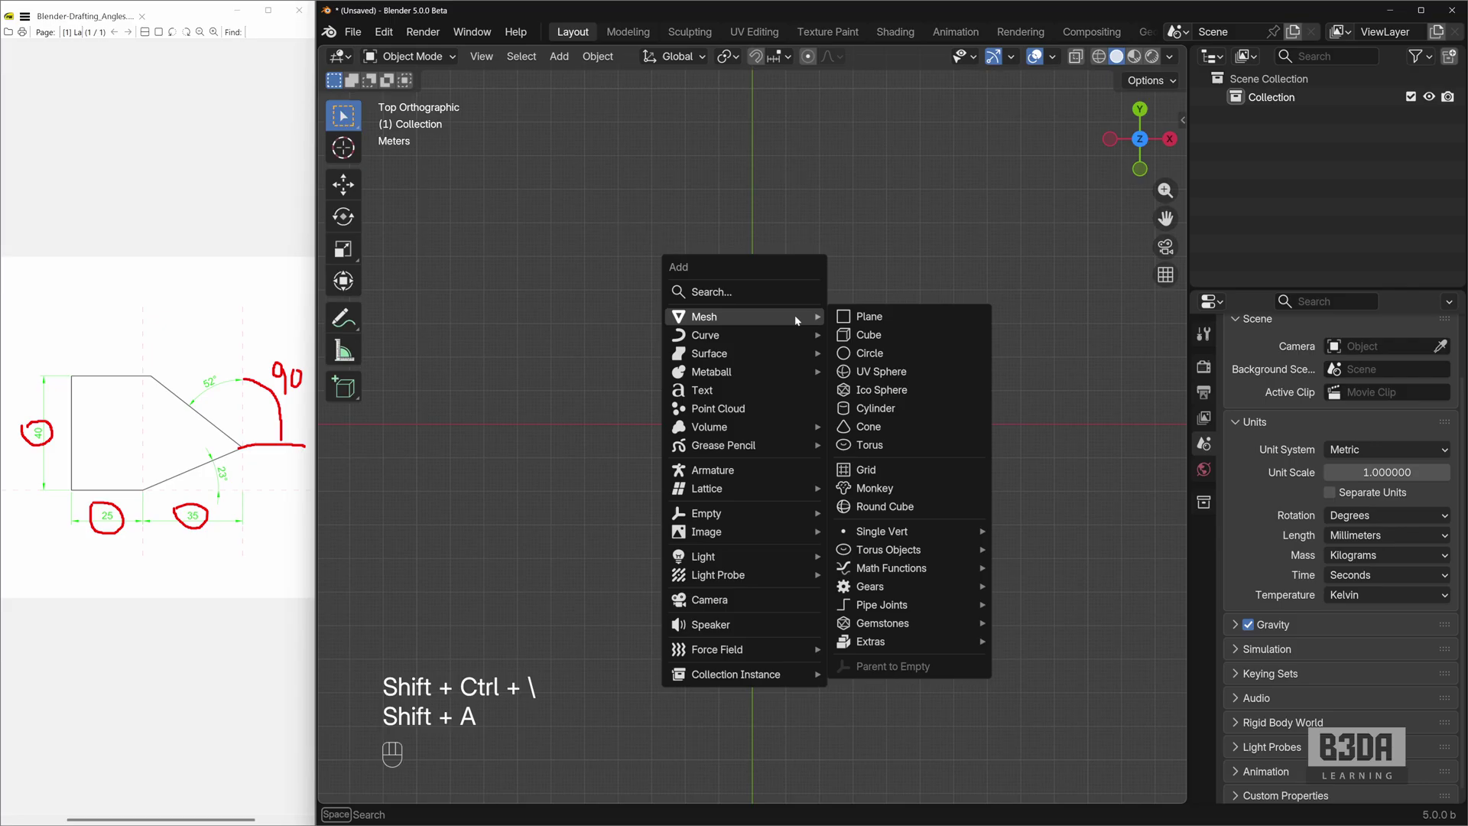
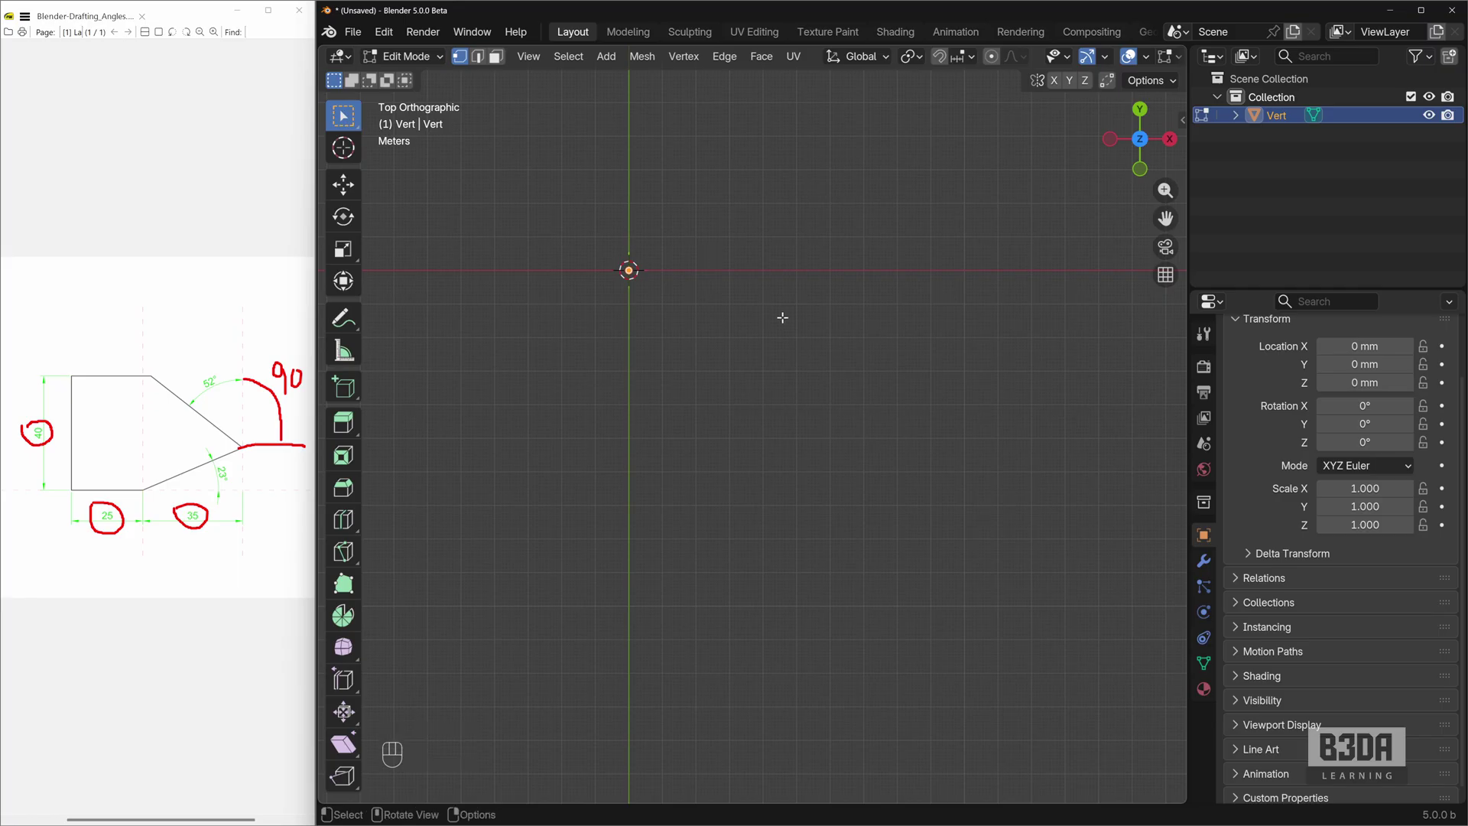
key(e)
key(y)
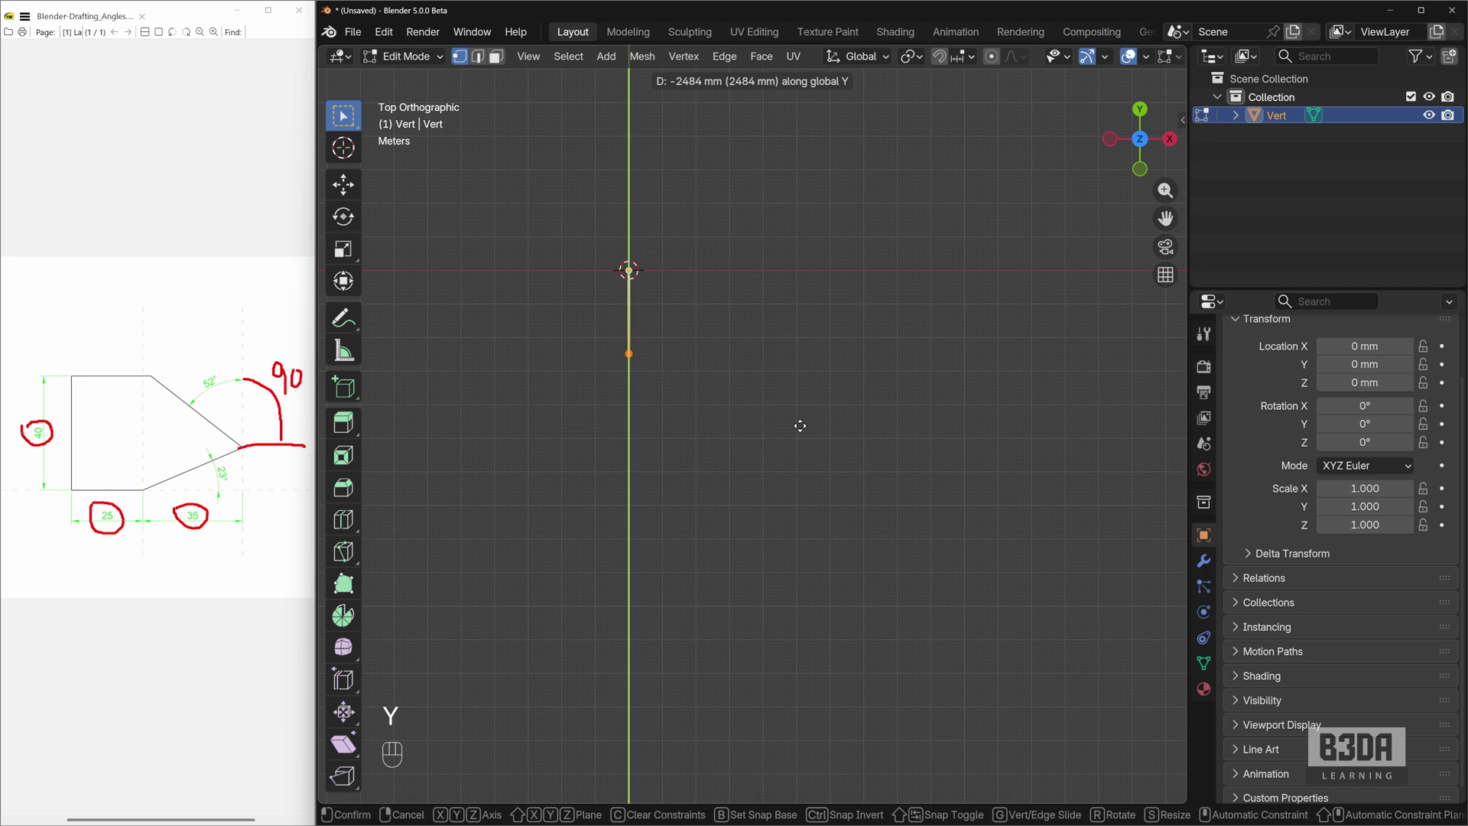
key(KP_4)
key(KP_0)
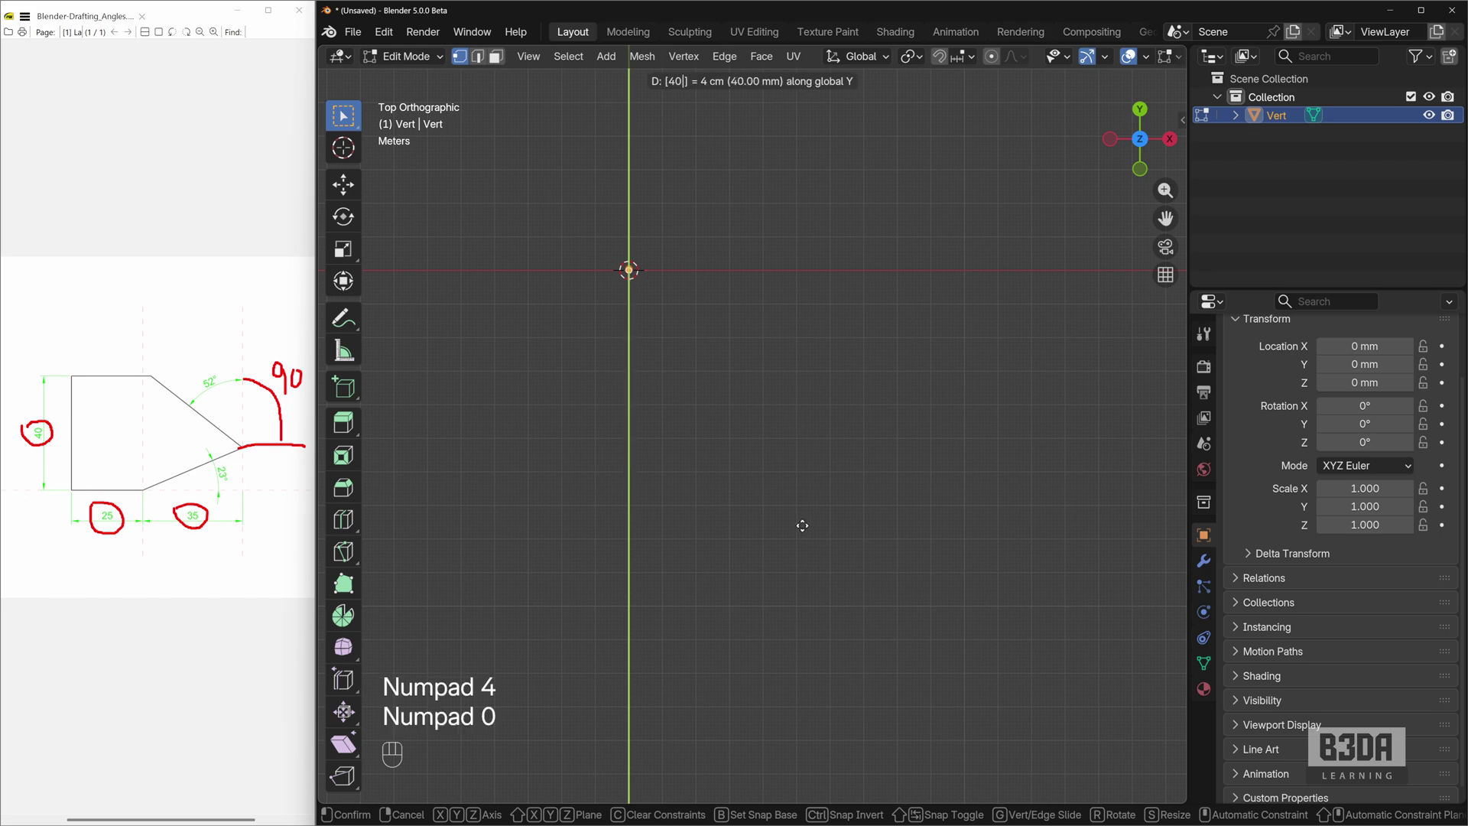
key(BackSpace)
key(BackSpace)
key(BackSpace)
key(KP_Subtract)
key(KP_4)
key(KP_Enter)
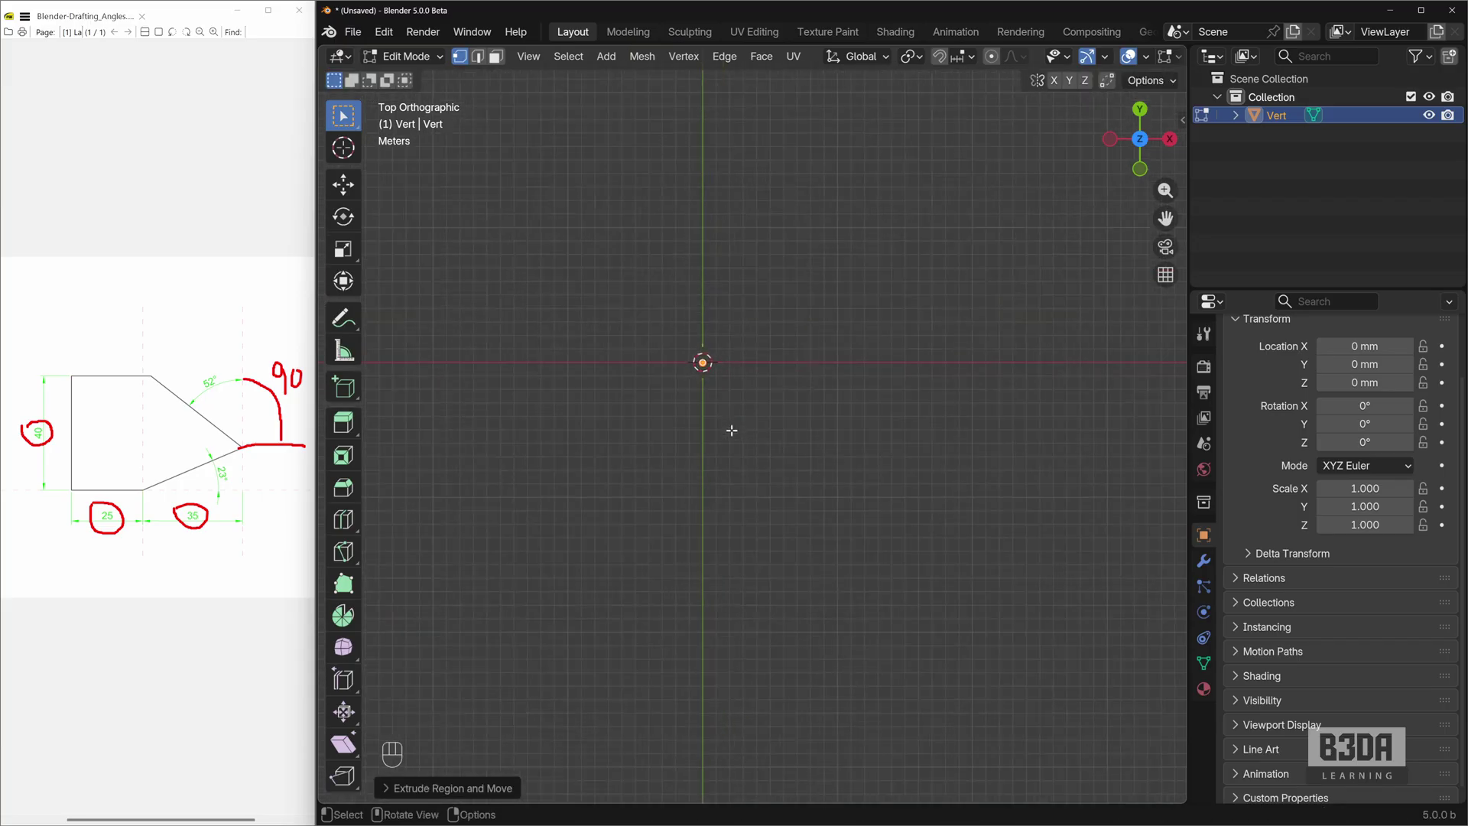
Step: Extrude a 25 mm horizontal edge along X from the bottom vertex
key(Home)
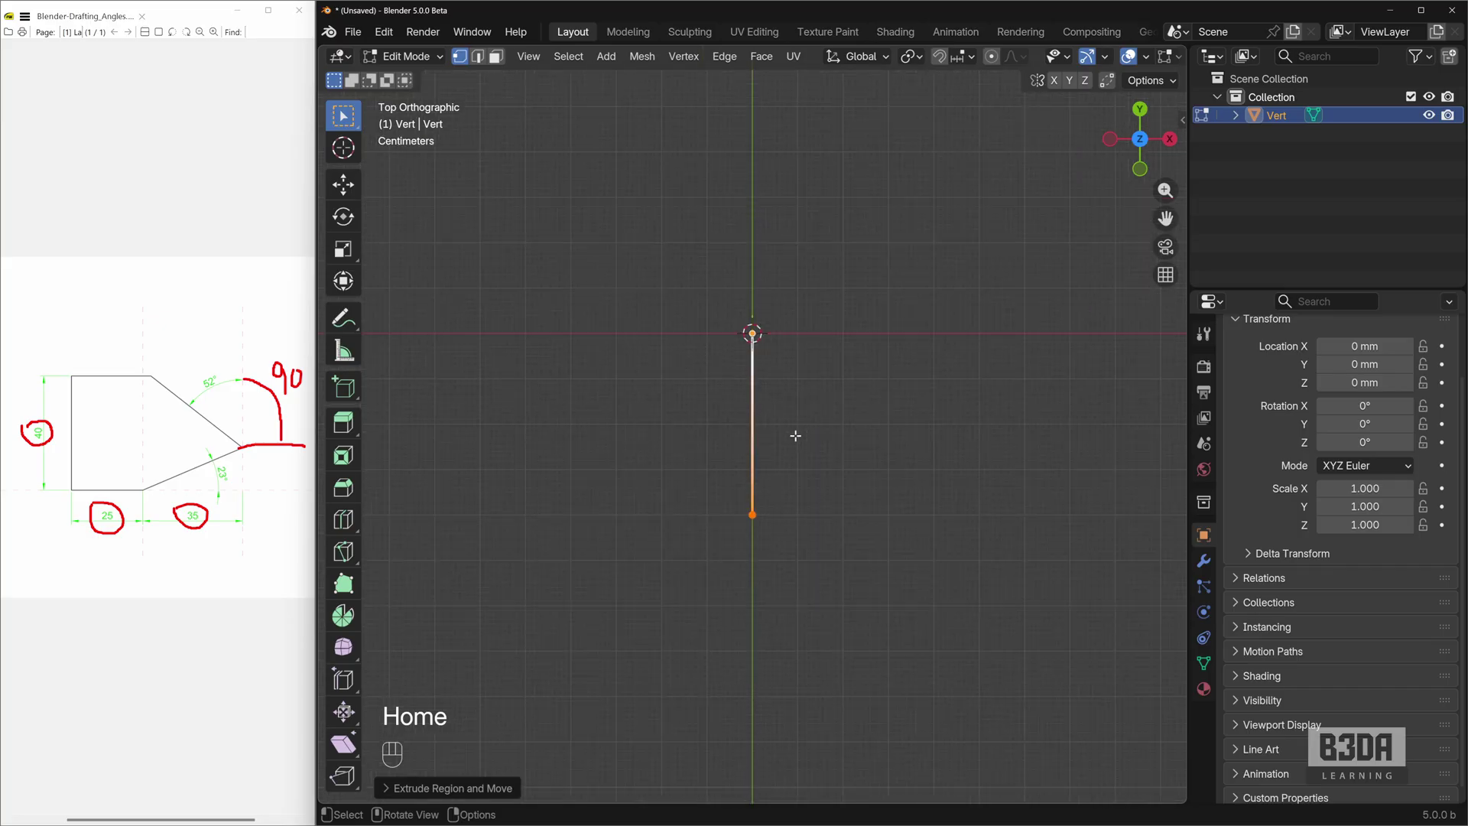
click(962, 463)
middle_click(843, 445)
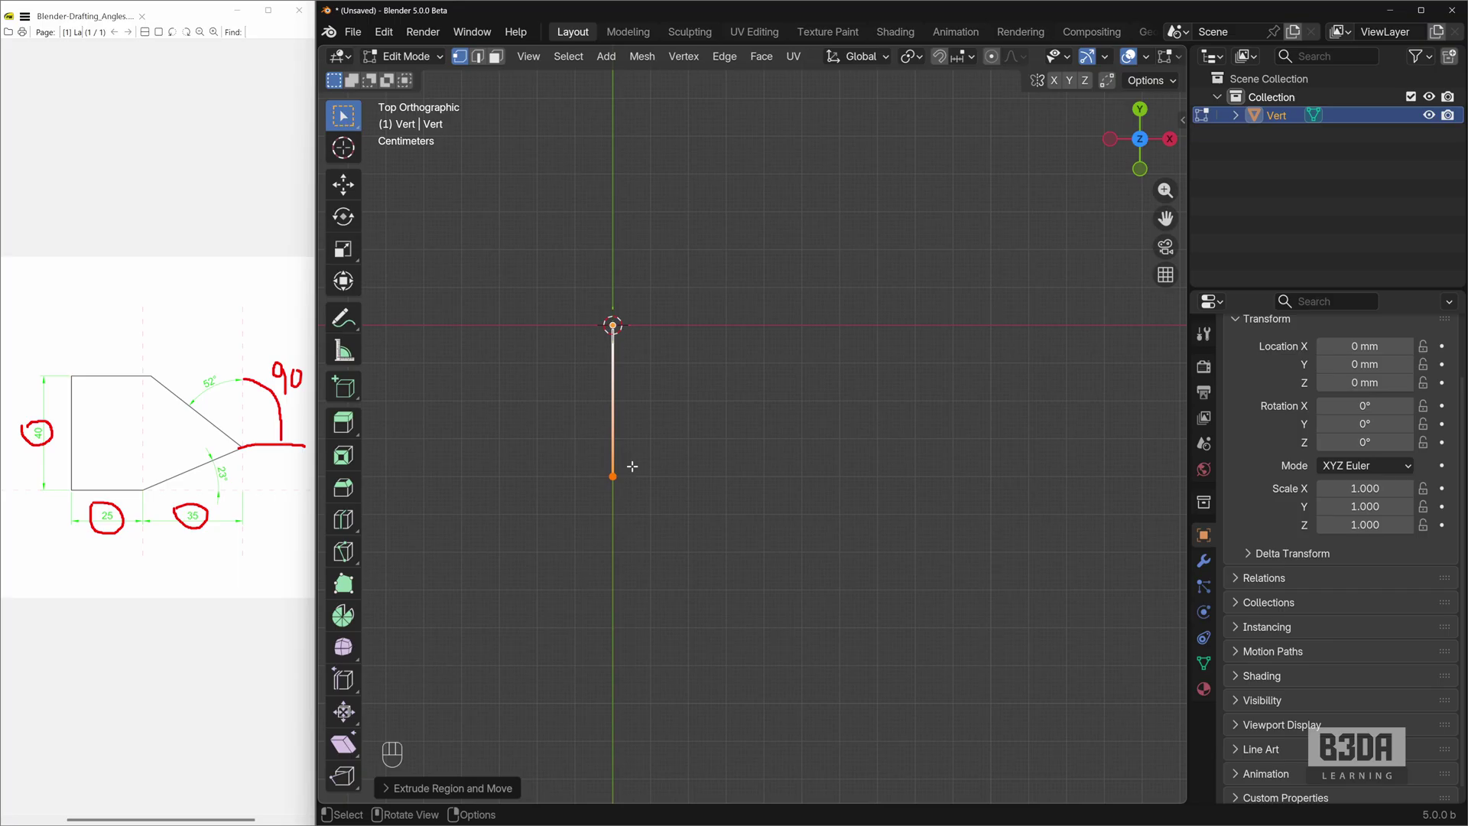
key(e)
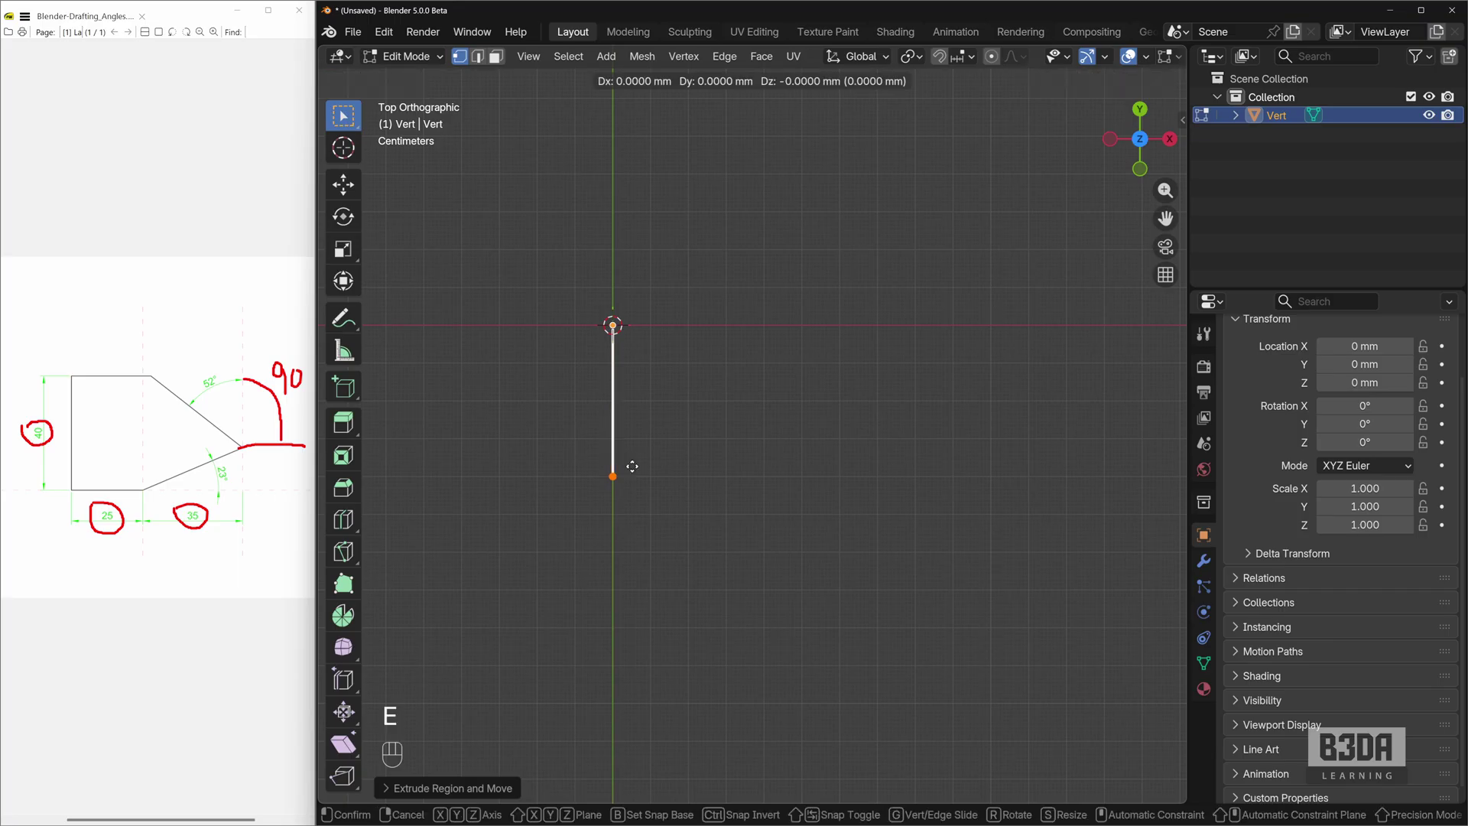
key(x)
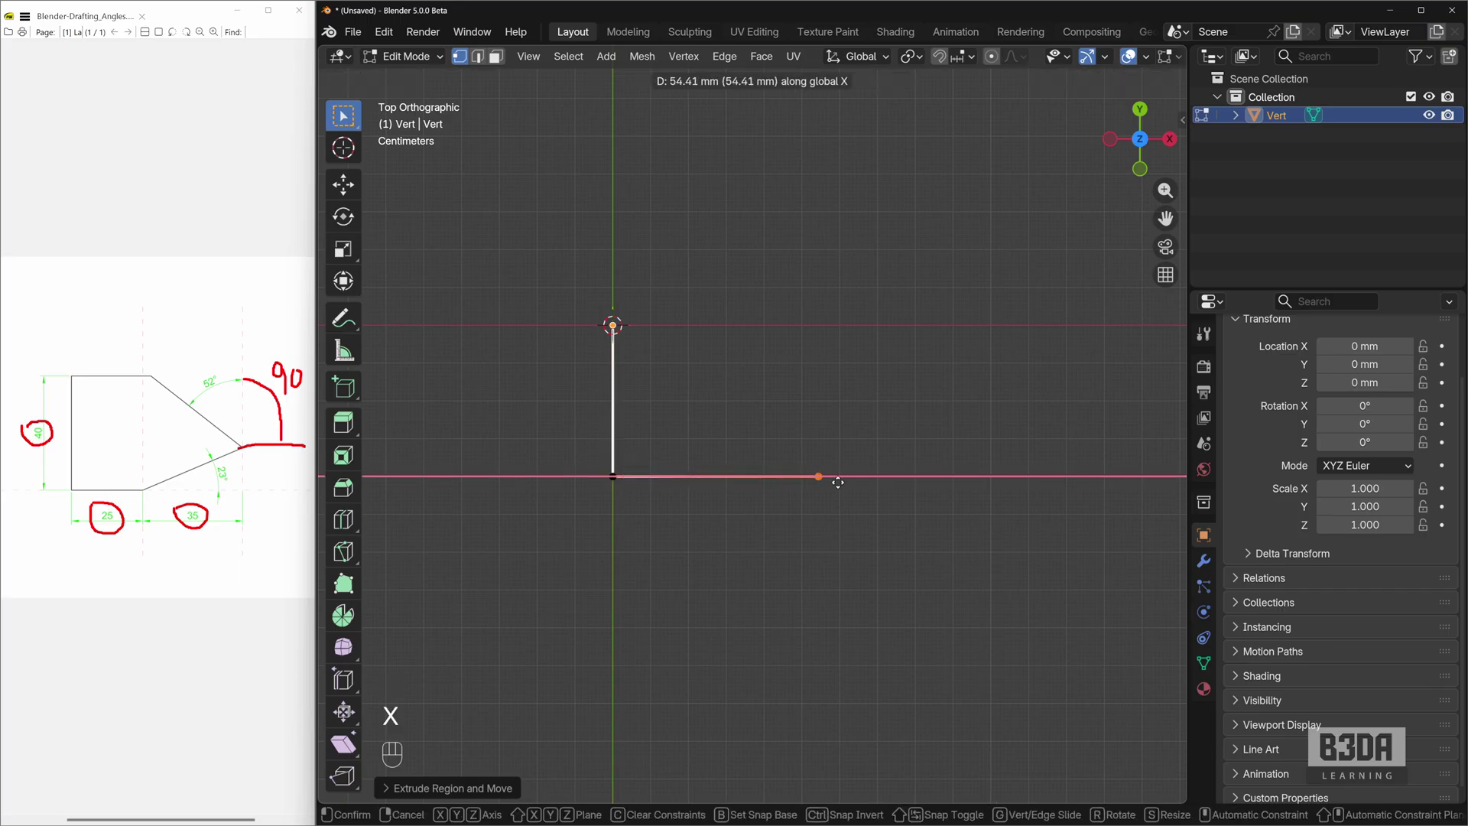
key(KP_2)
key(KP_5)
key(KP_Enter)
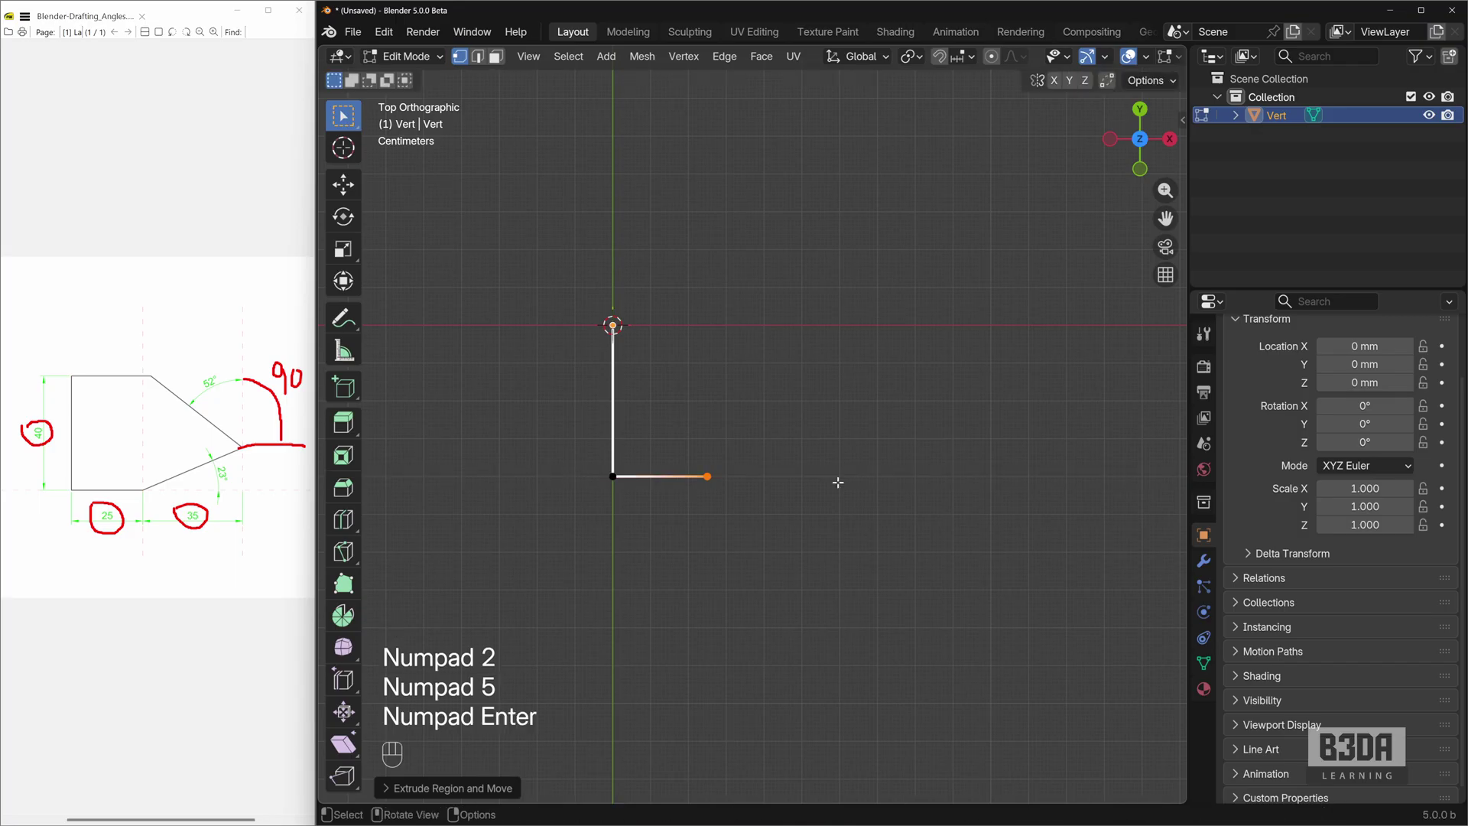
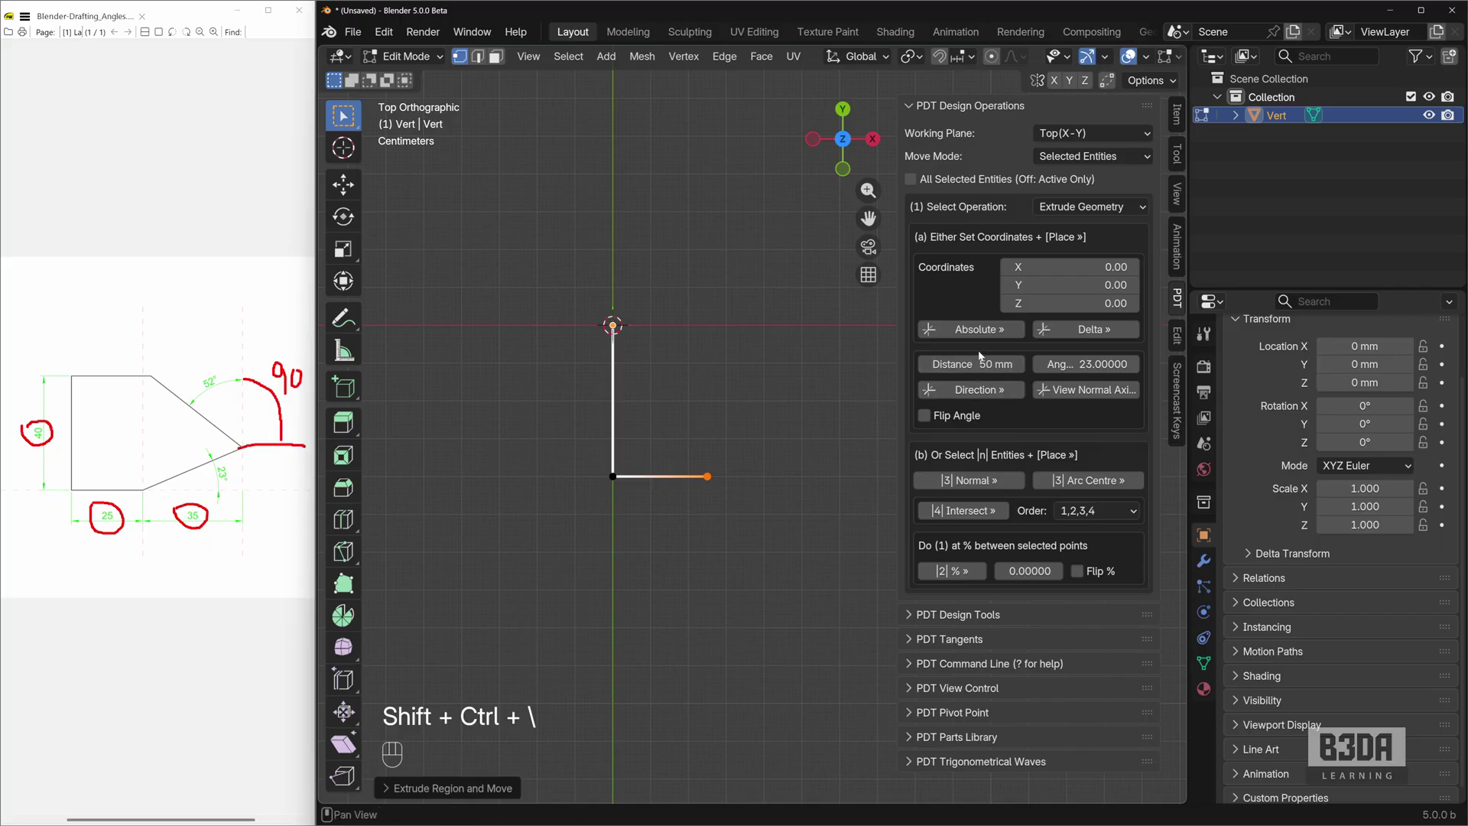
Step: Extrude a 50 mm edge rising at 23° using the PDT Direction operation
click(981, 393)
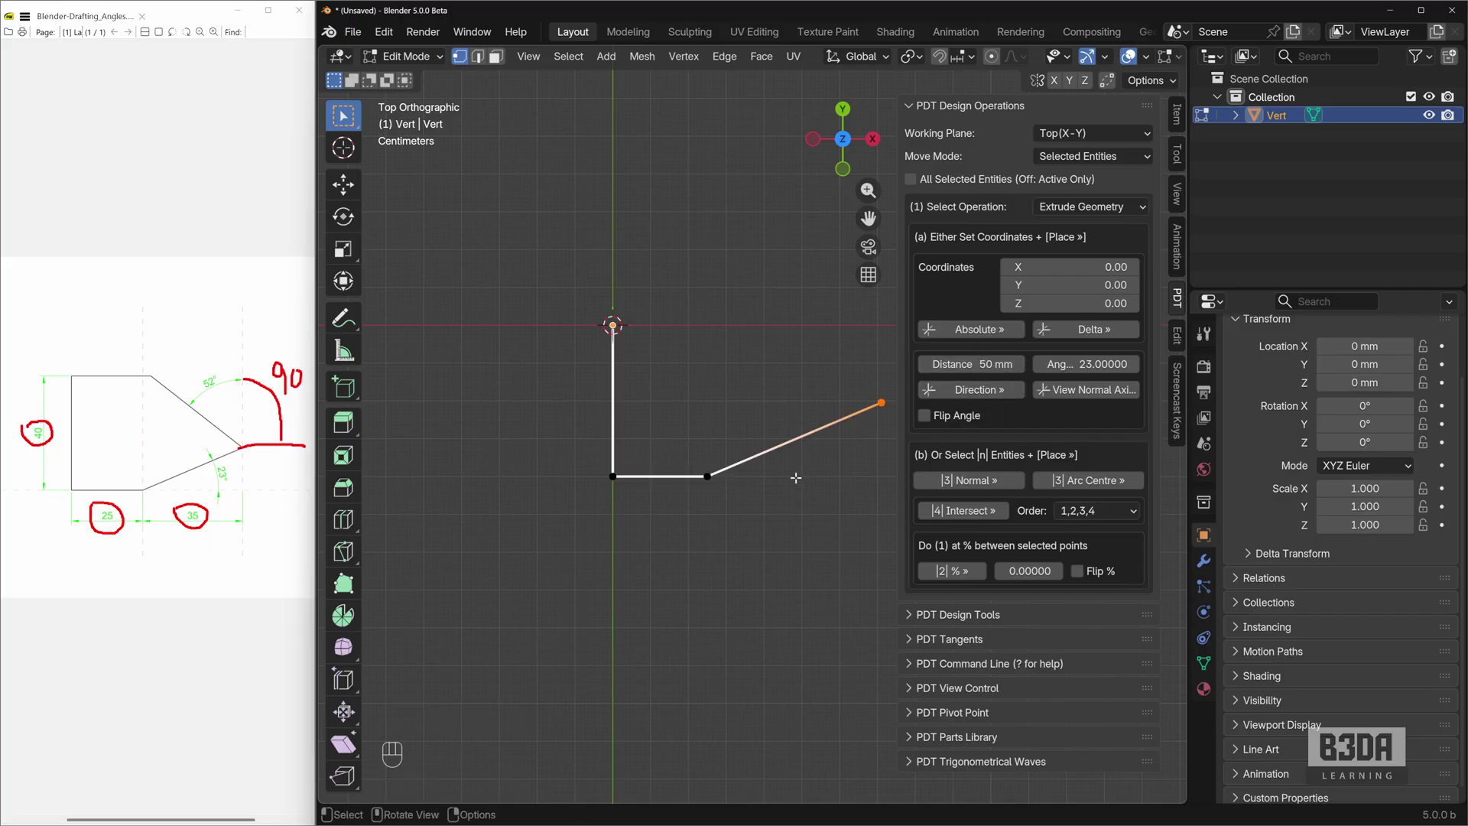
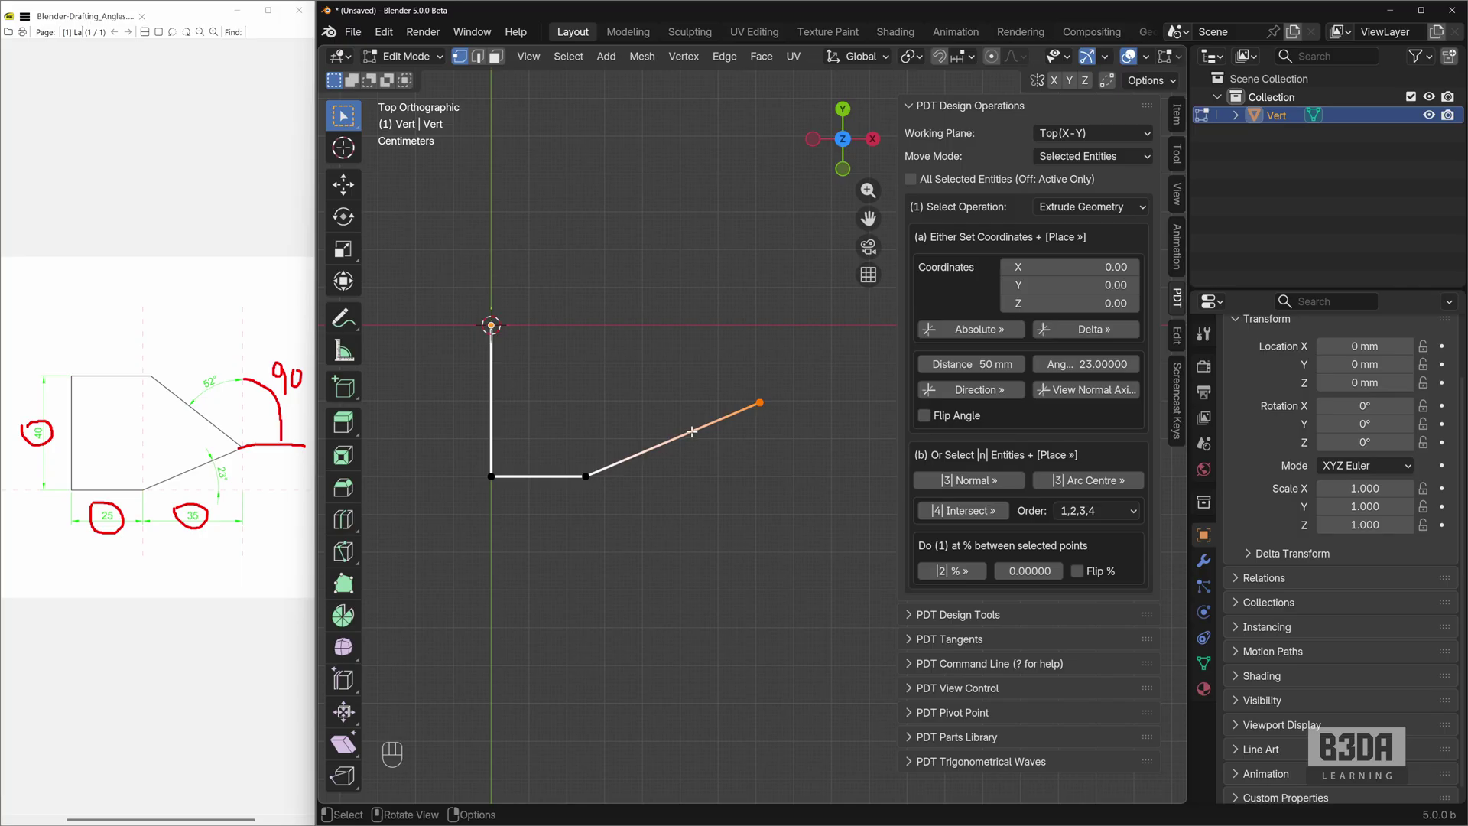
key(ctrl+shift+3)
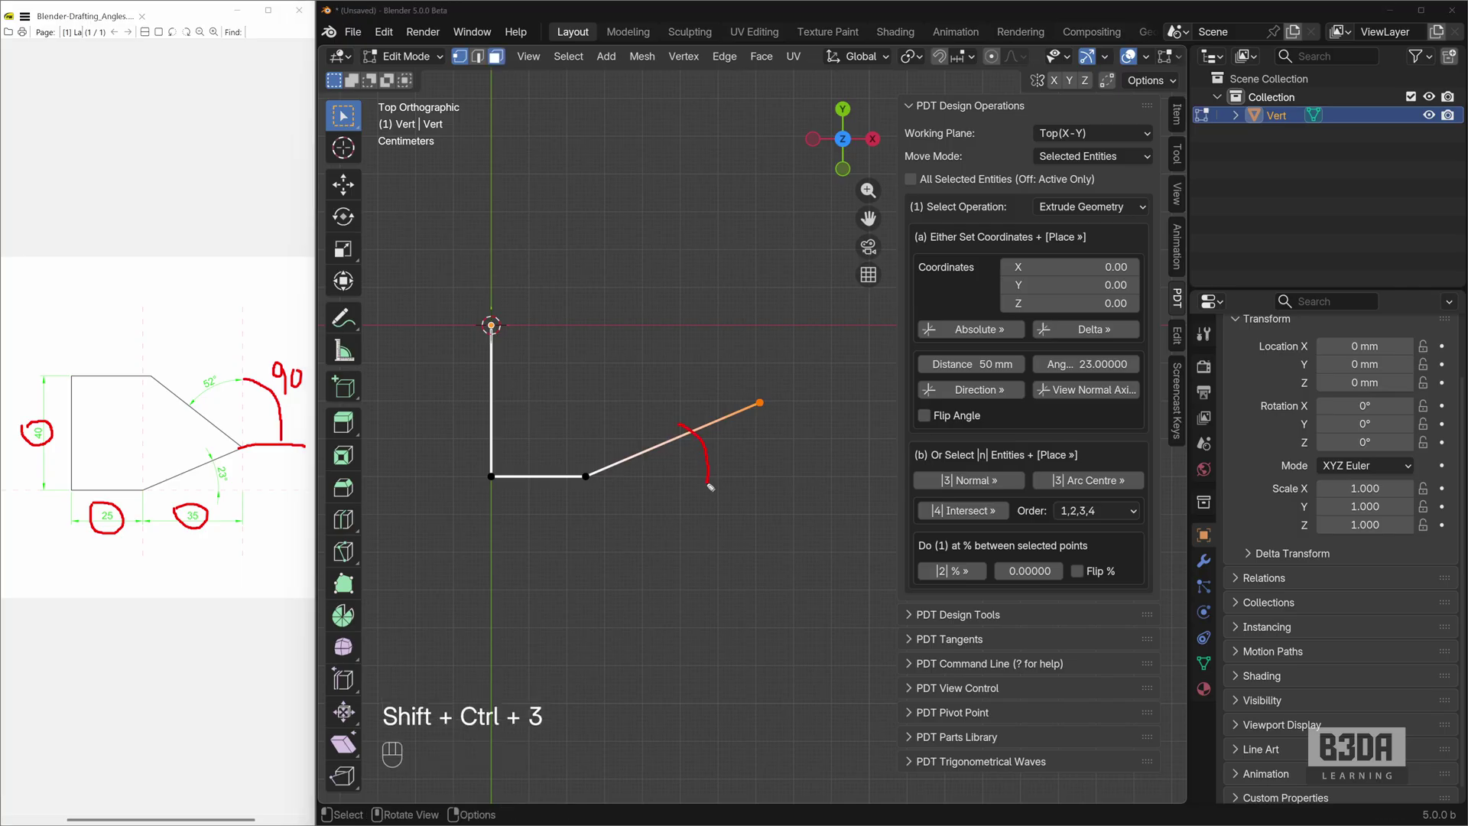
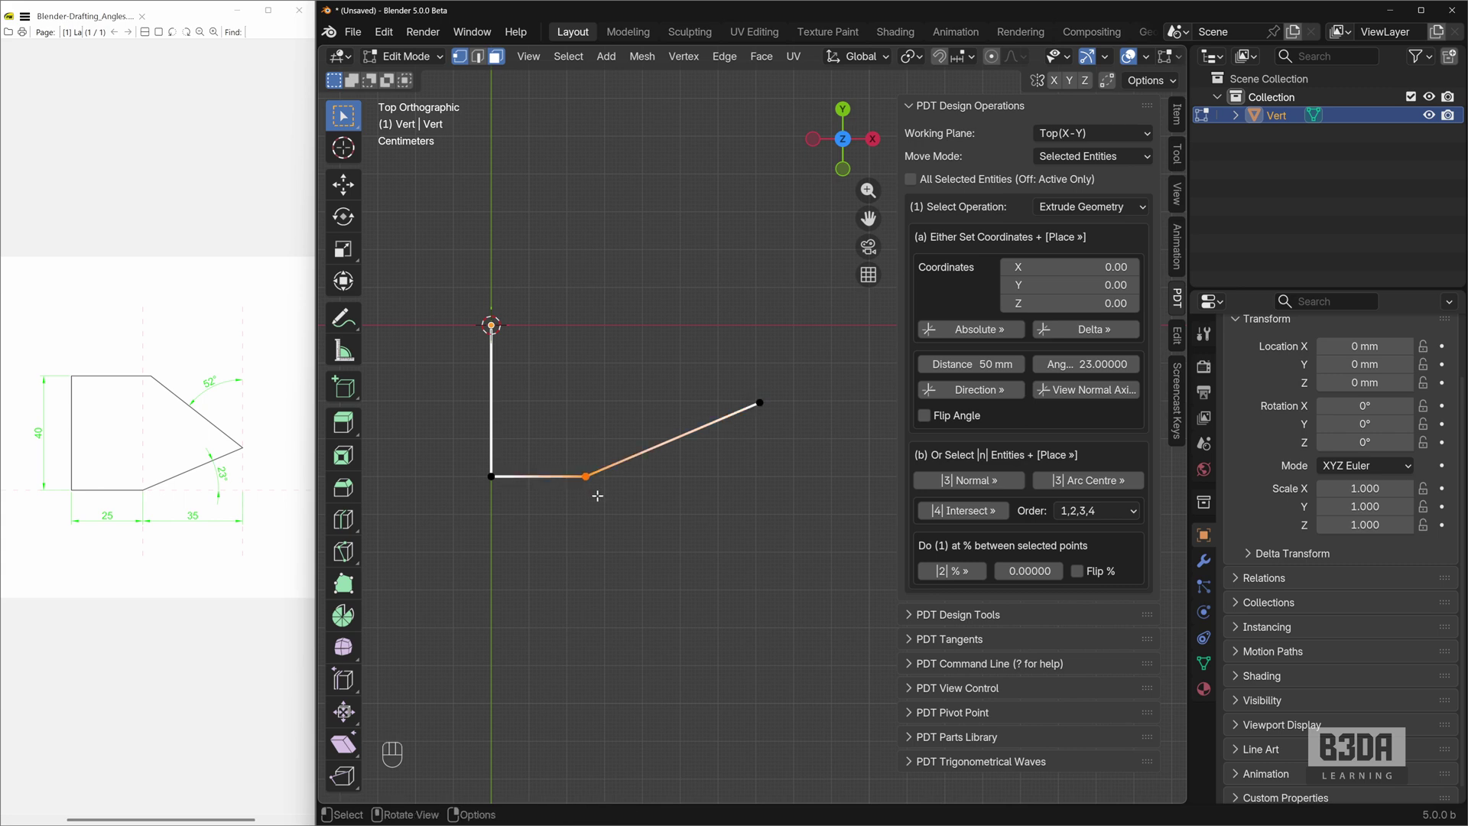
key(ctrl+shift+3)
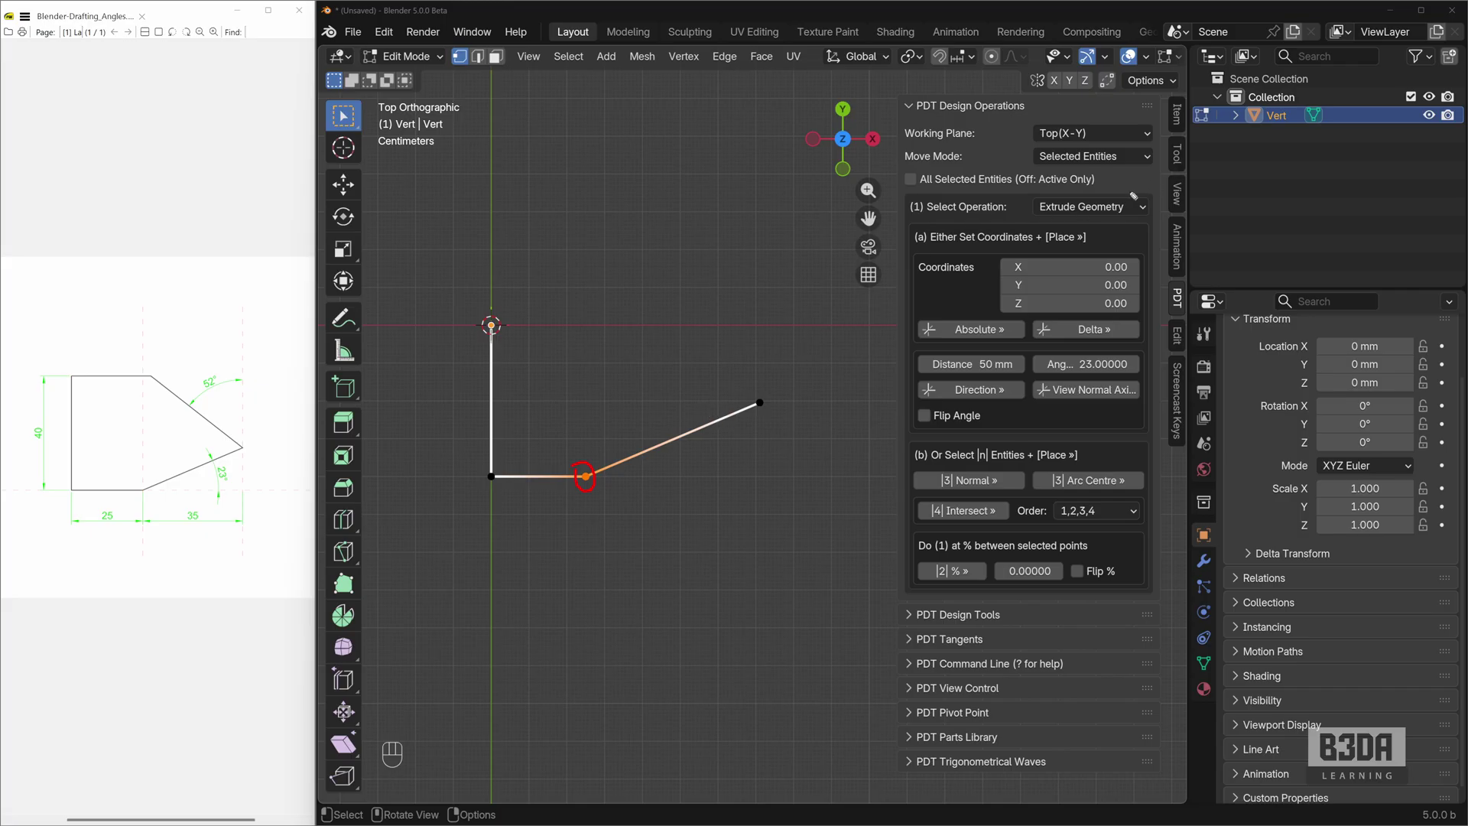
Step: Extrude a vertical guide from the bottom corner and duplicate it 35 mm along X
click(1186, 160)
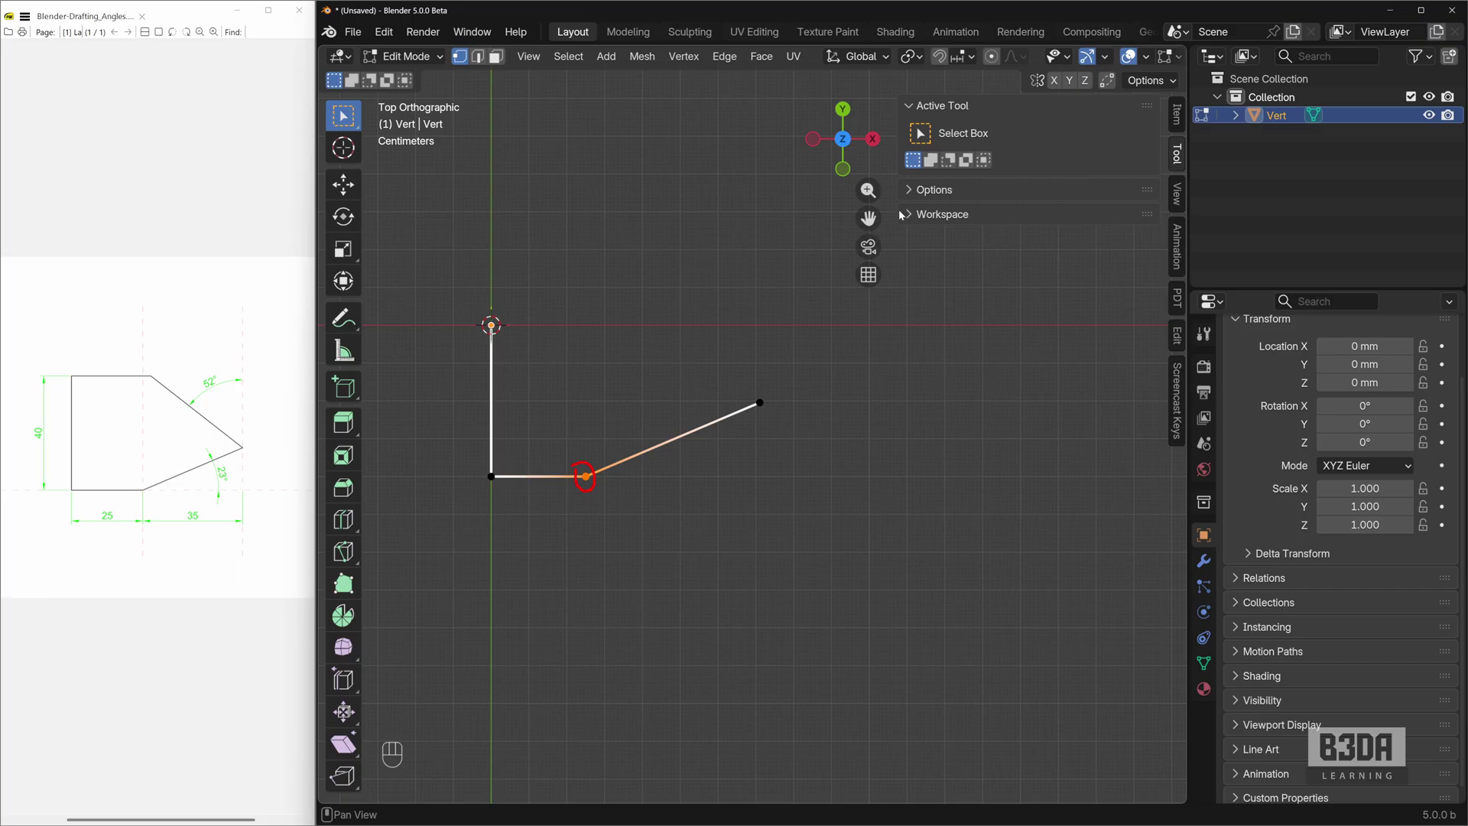
click(912, 192)
key(ctrl+shift+2)
drag(1017, 342, 1020, 358)
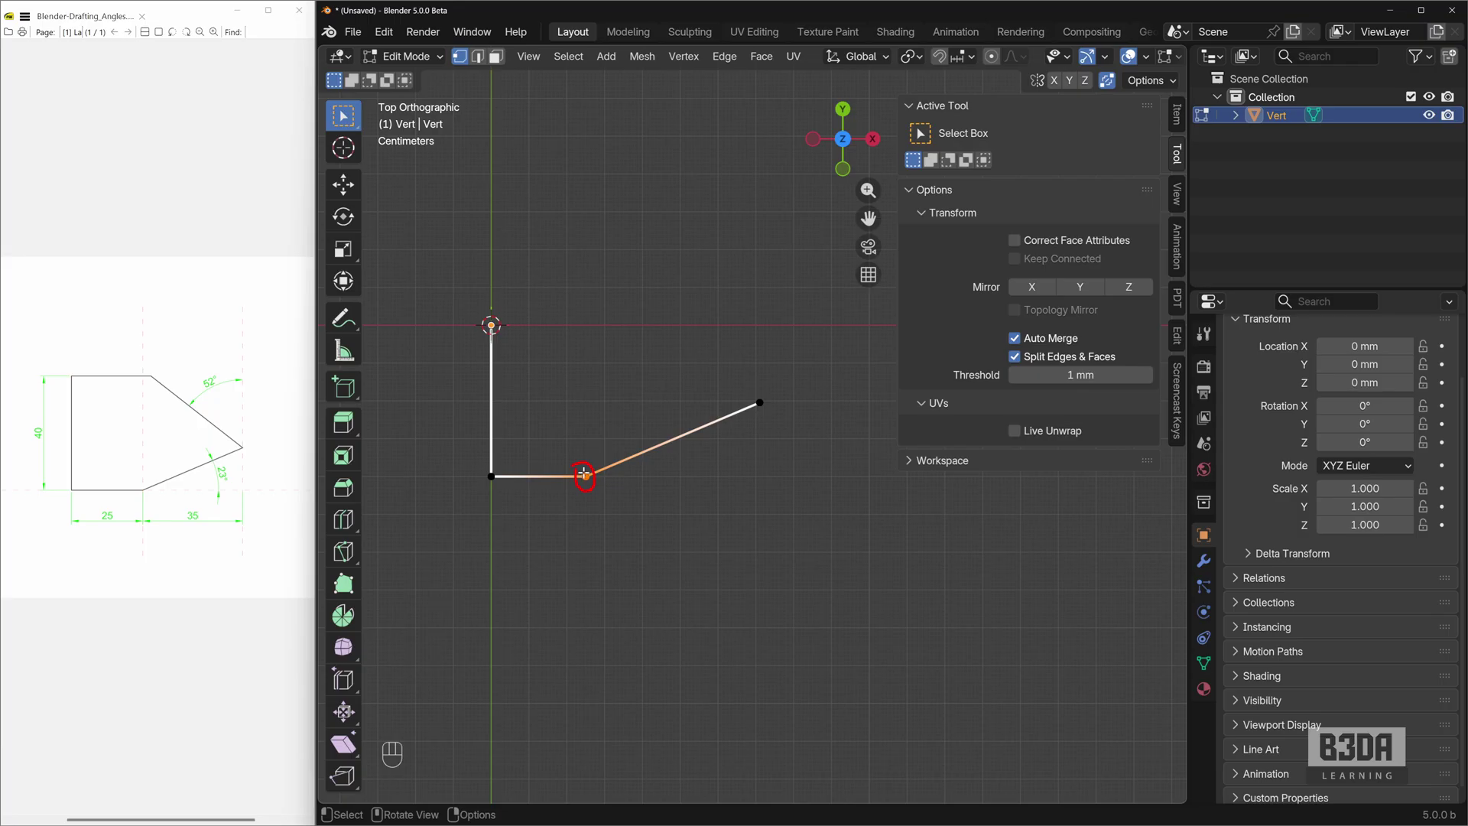
key(e)
key(y)
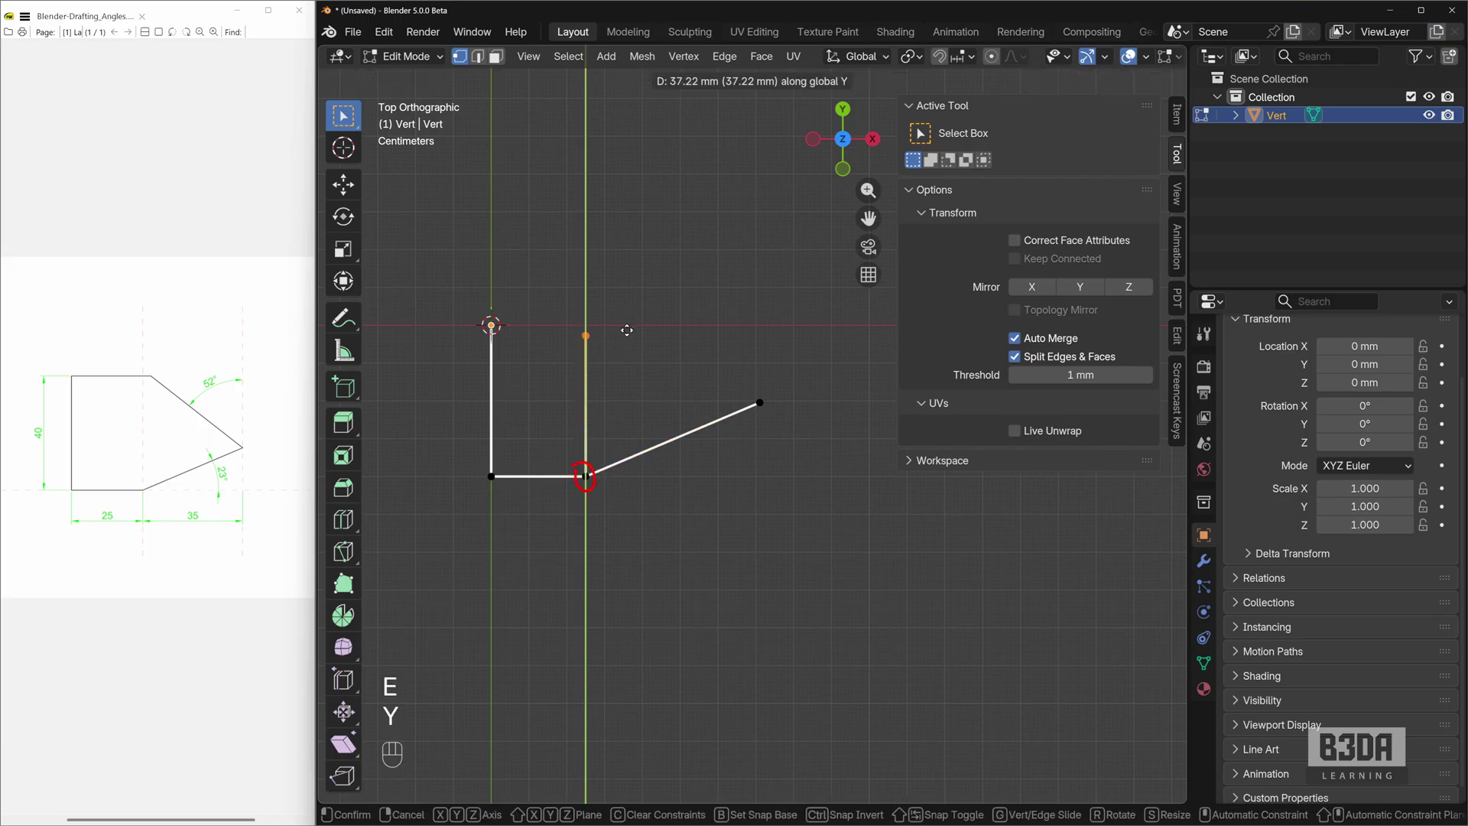
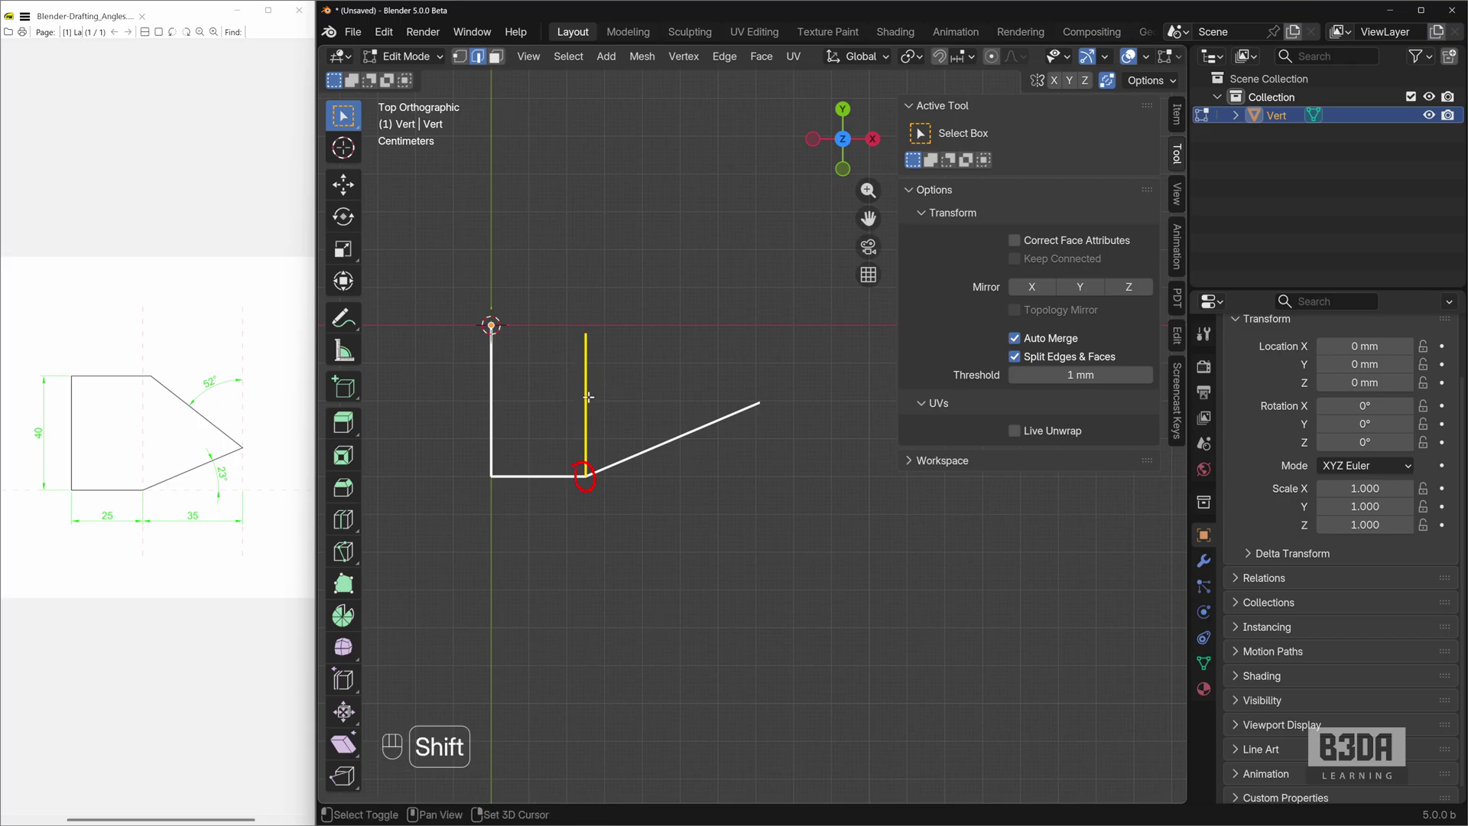
key(shift+d)
key(shift+f)
key(x)
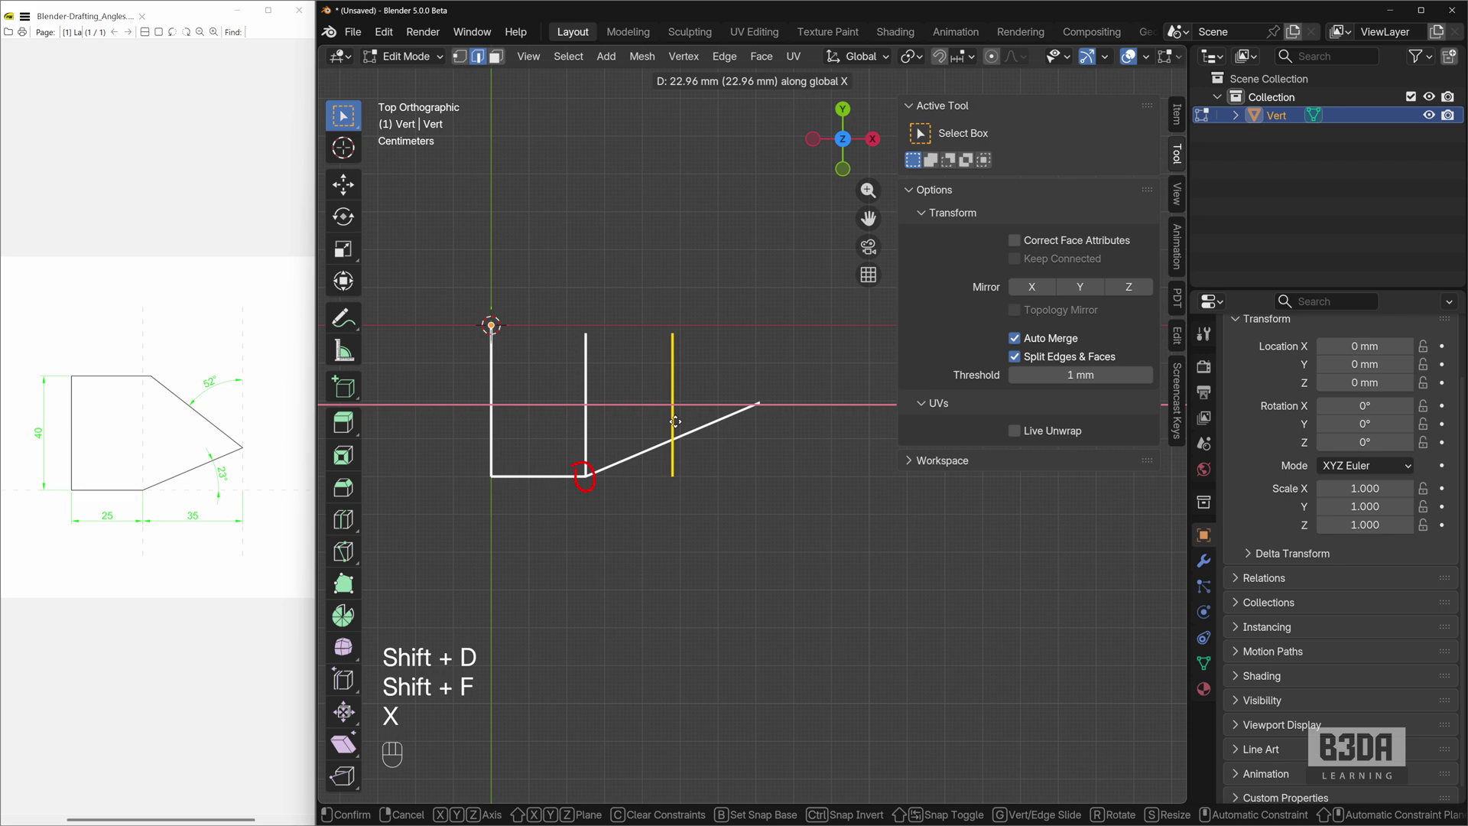
key(KP_3)
key(KP_5)
key(KP_Enter)
Step: Split the sloped edge at the guide crossing and delete the construction lines and leftover end
click(468, 57)
click(776, 420)
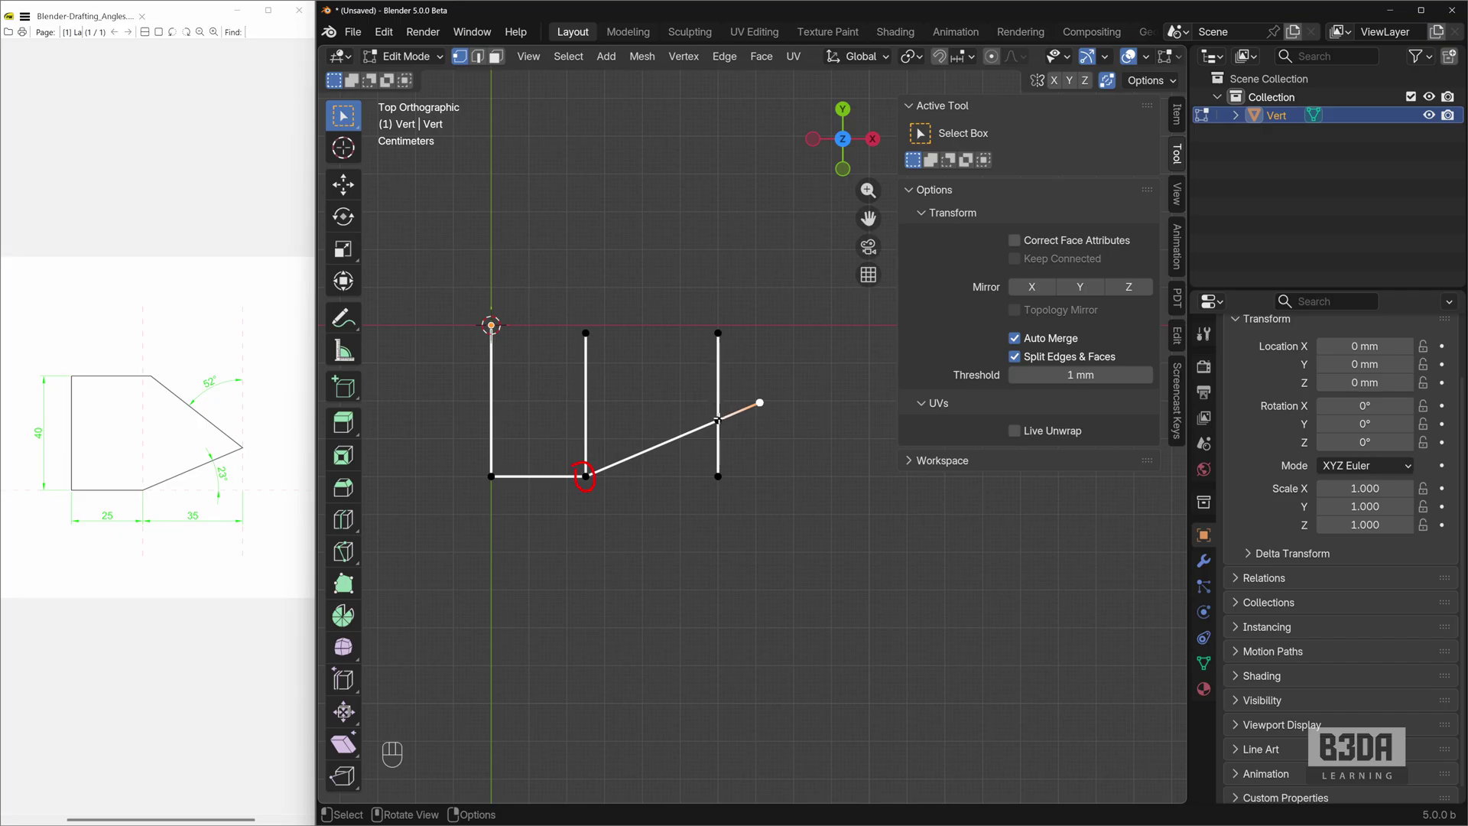
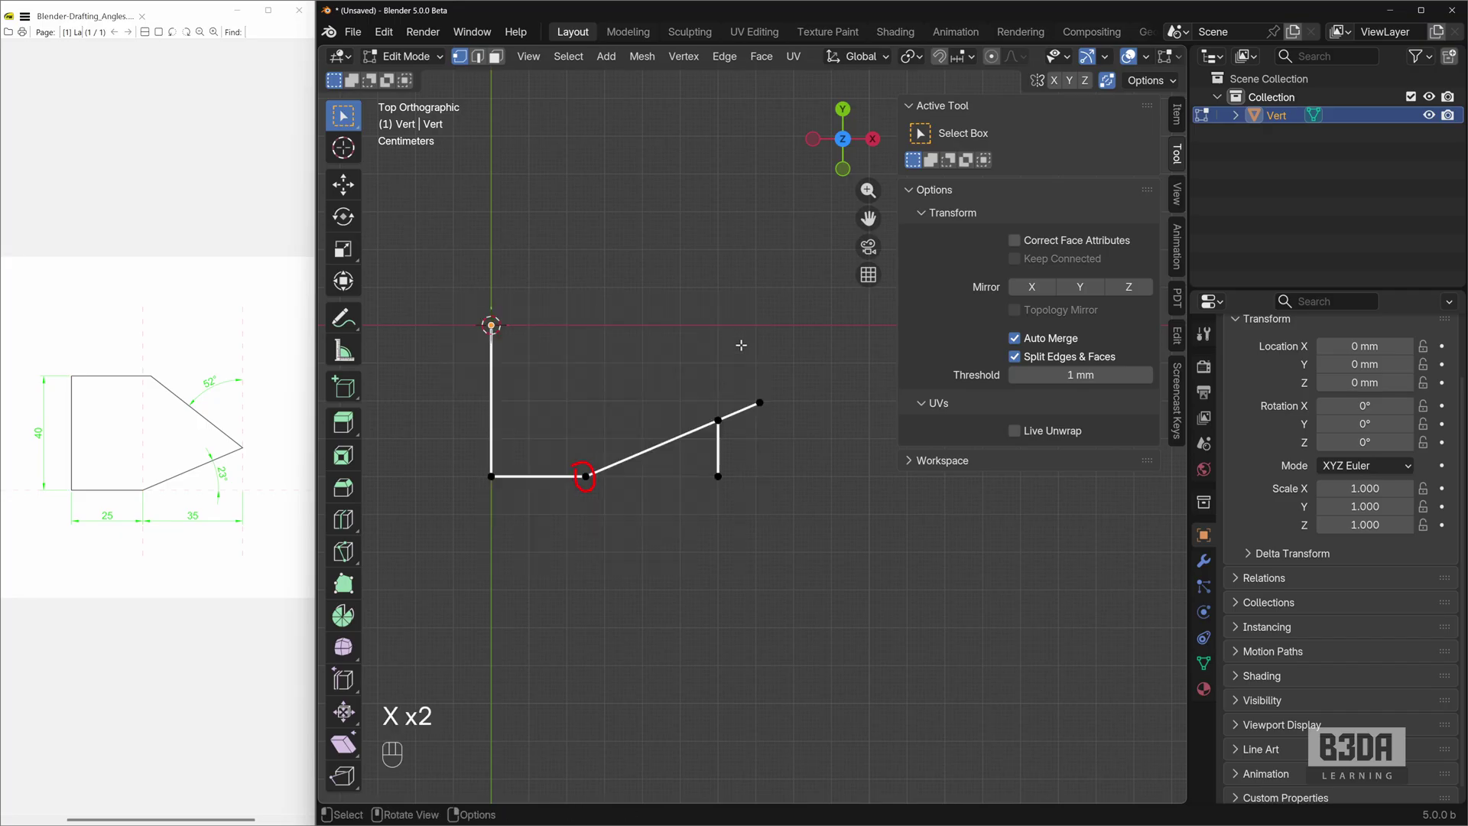
drag(759, 385, 787, 408)
key(x)
drag(717, 463, 756, 499)
key(x)
click(708, 397)
middle_click(719, 415)
Step: Extrude the tip 50 mm at 142° and a horizontal top edge along X from the upper-left corner
click(1184, 303)
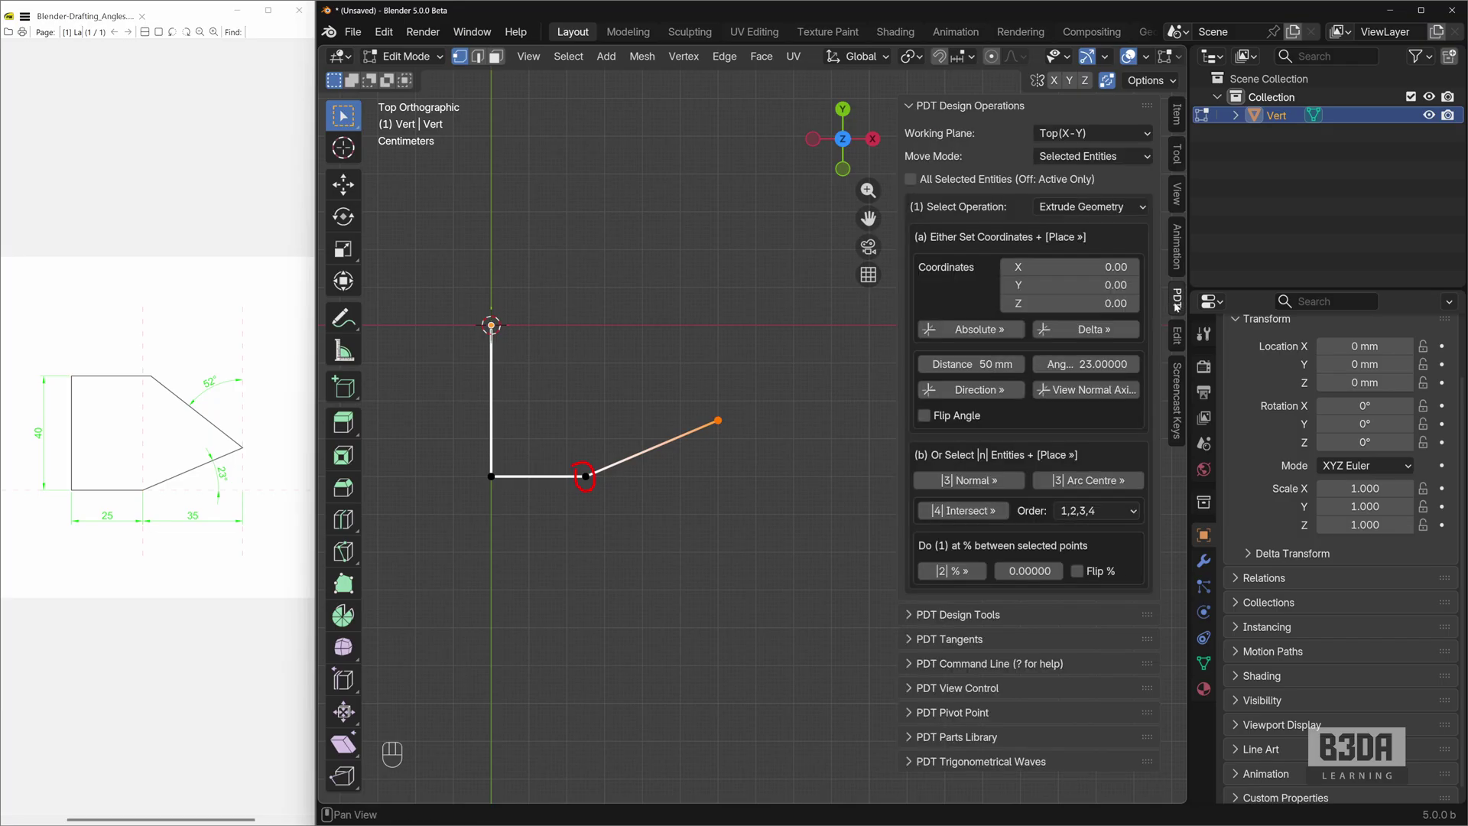
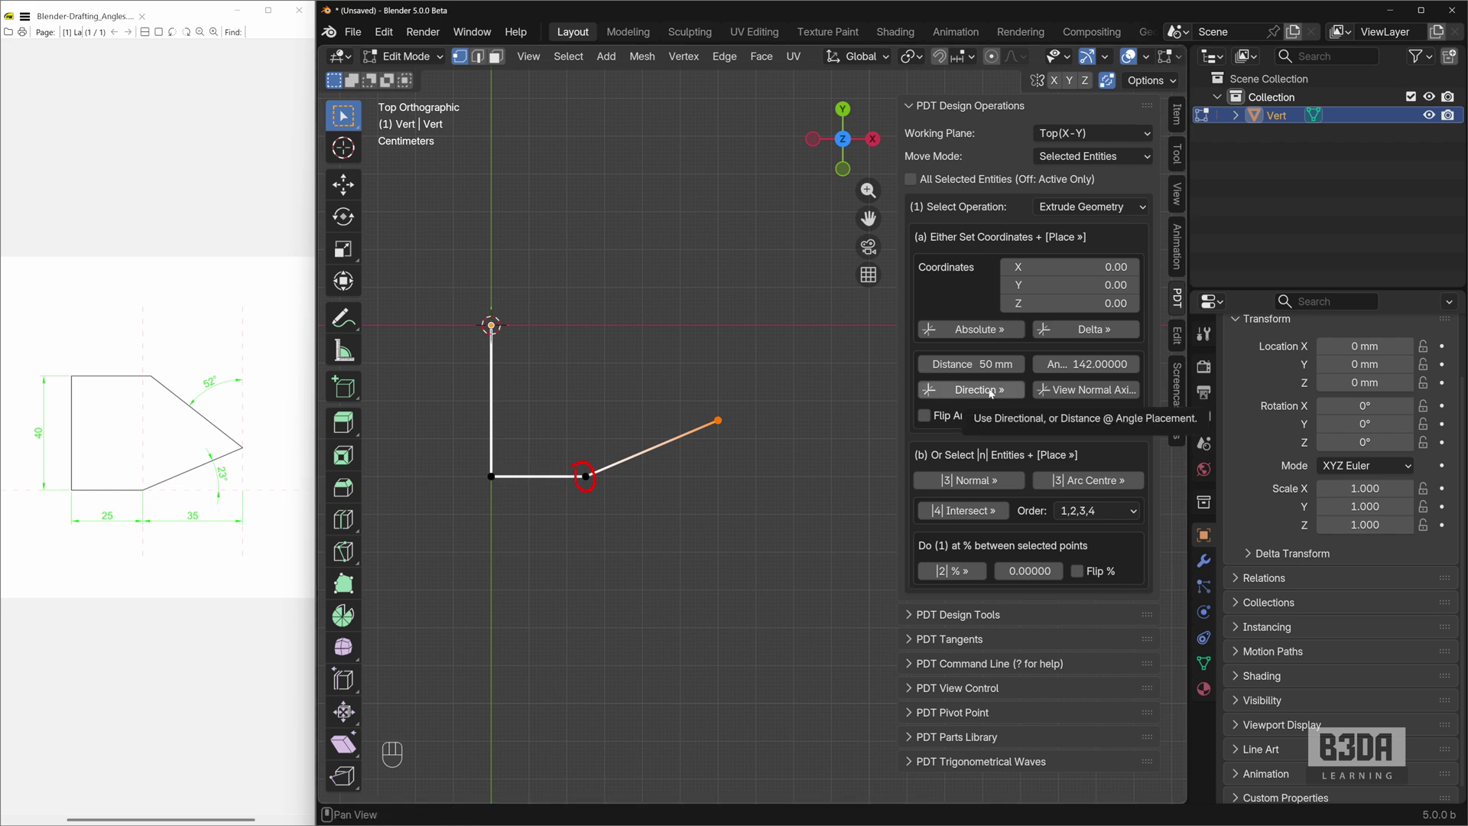
click(995, 392)
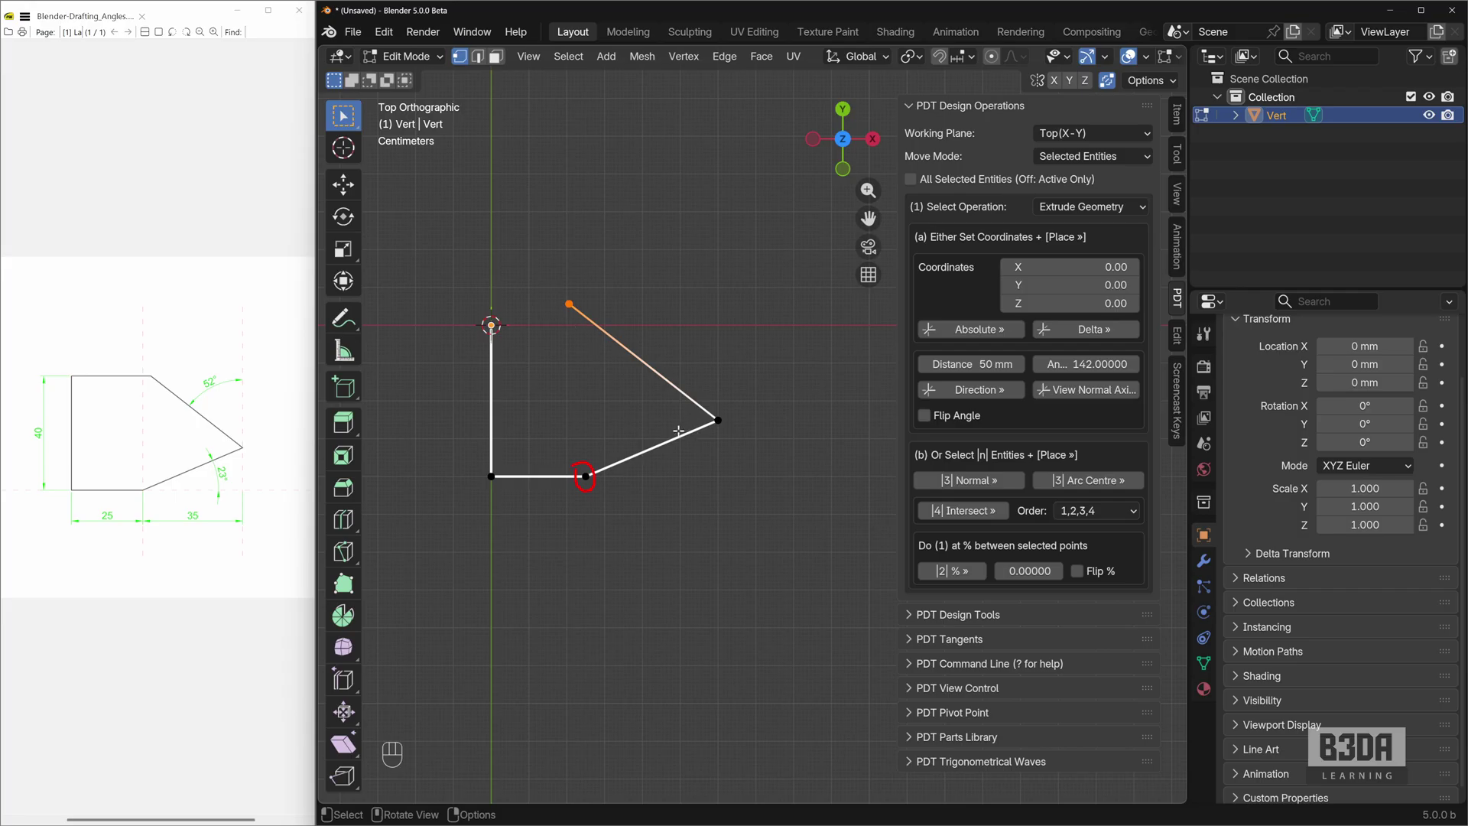
drag(475, 305, 541, 343)
key(e)
key(x)
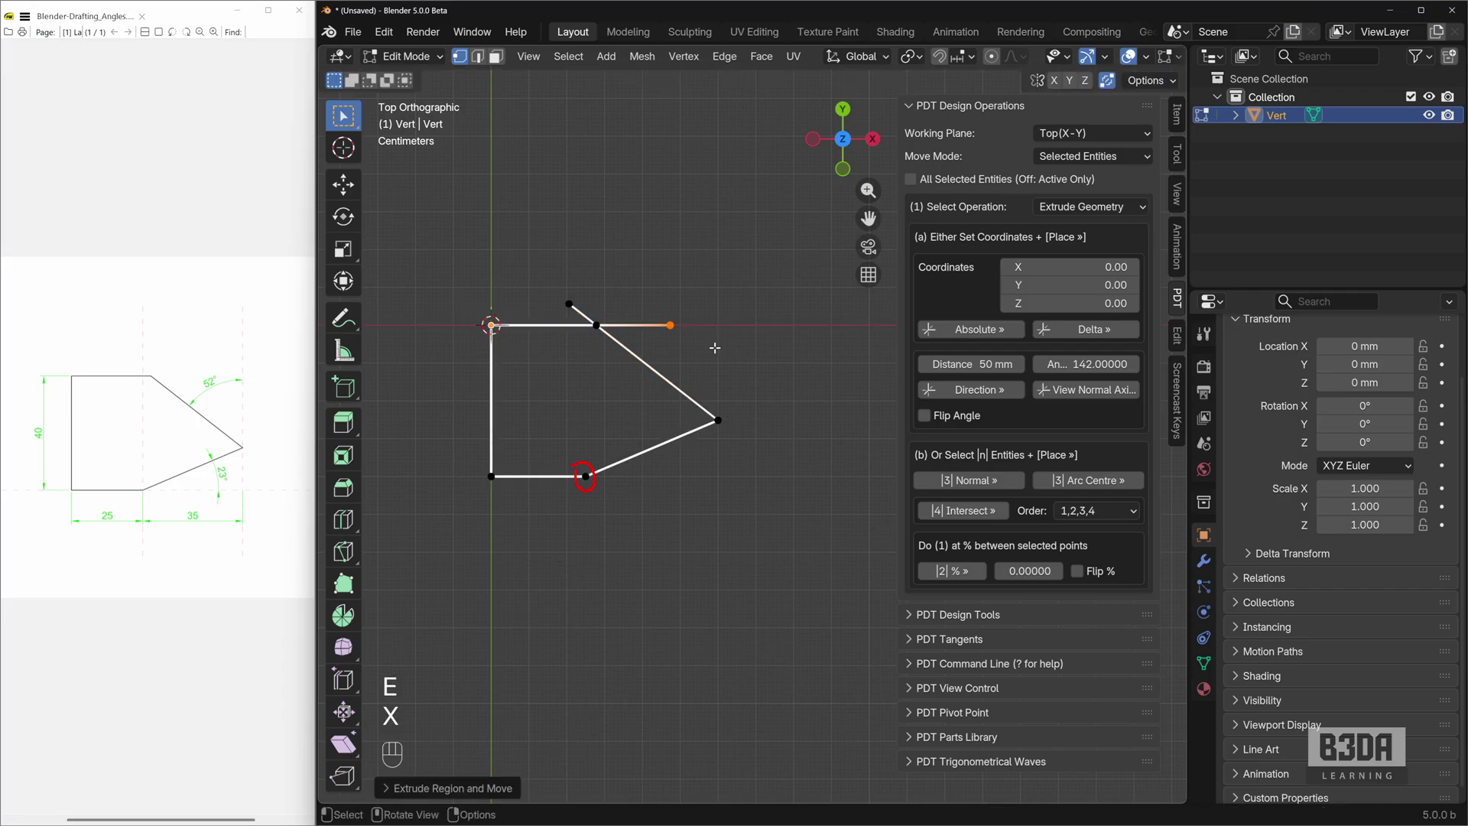
click(555, 291)
Step: Trim the crossing top and sloped edges to meet, closing the five-sided outline, then deselect
key(Delete)
drag(664, 306, 688, 331)
key(Delete)
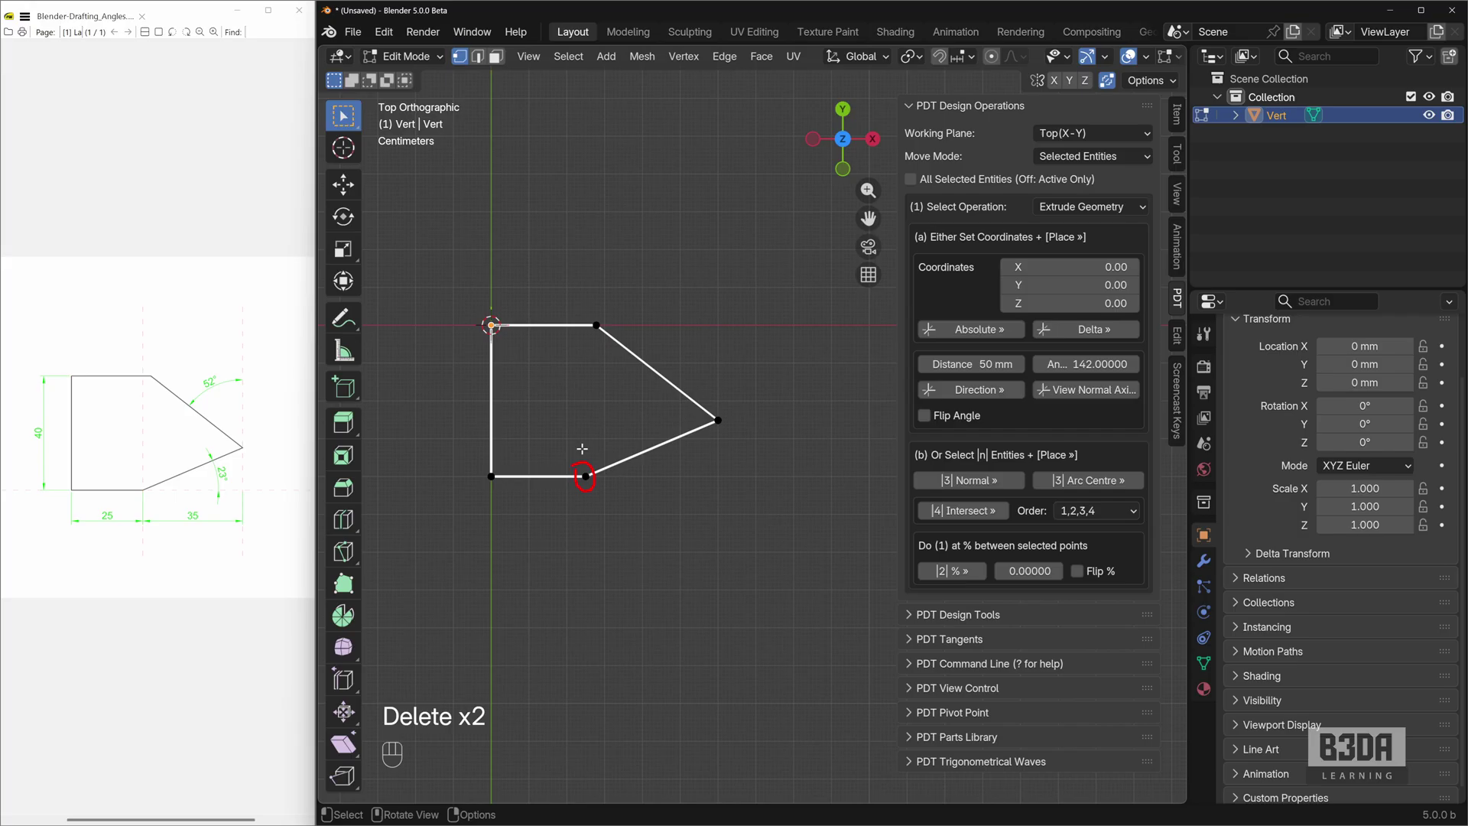
key(ctrl+shift+7)
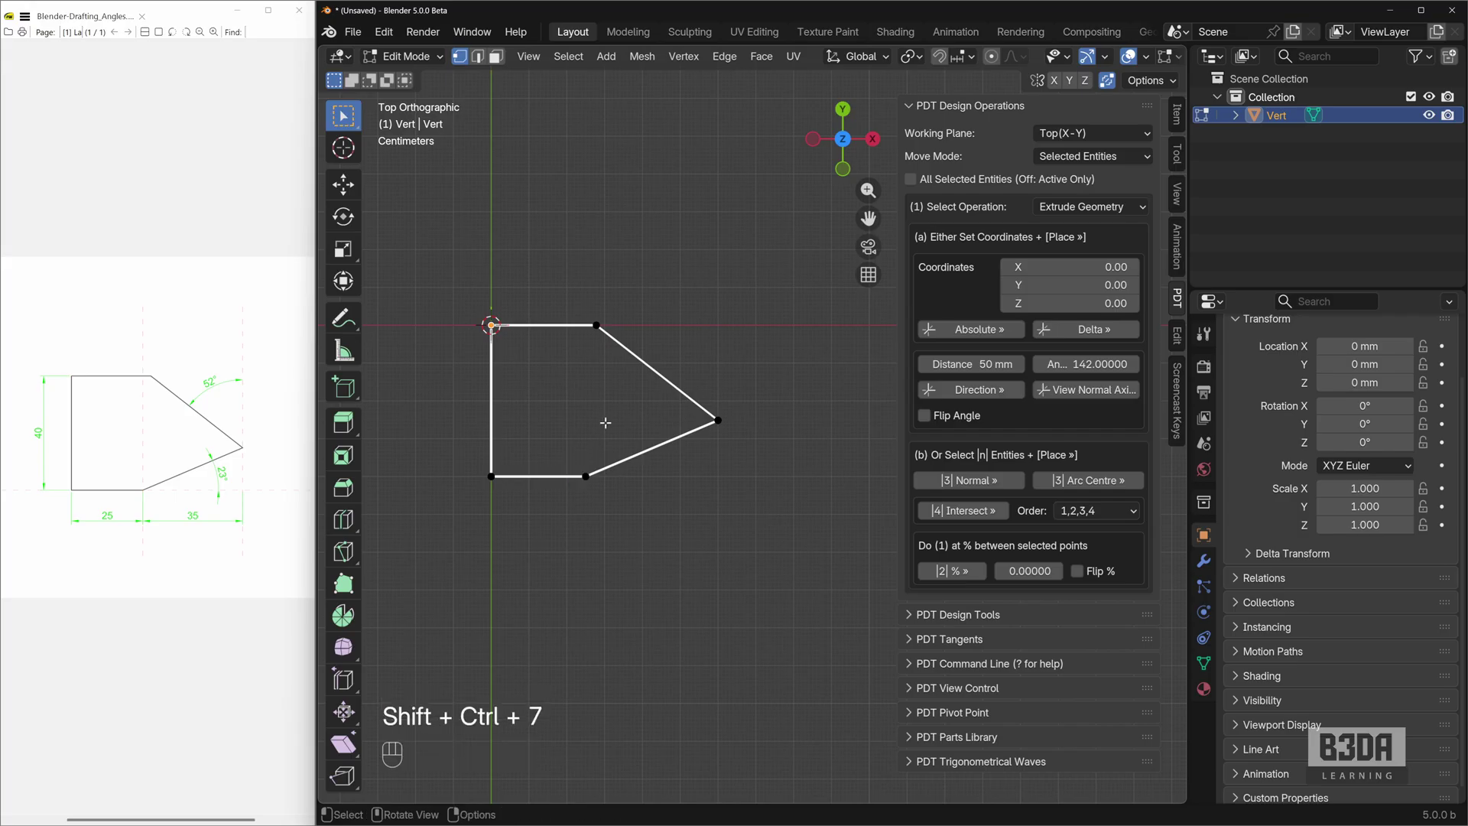
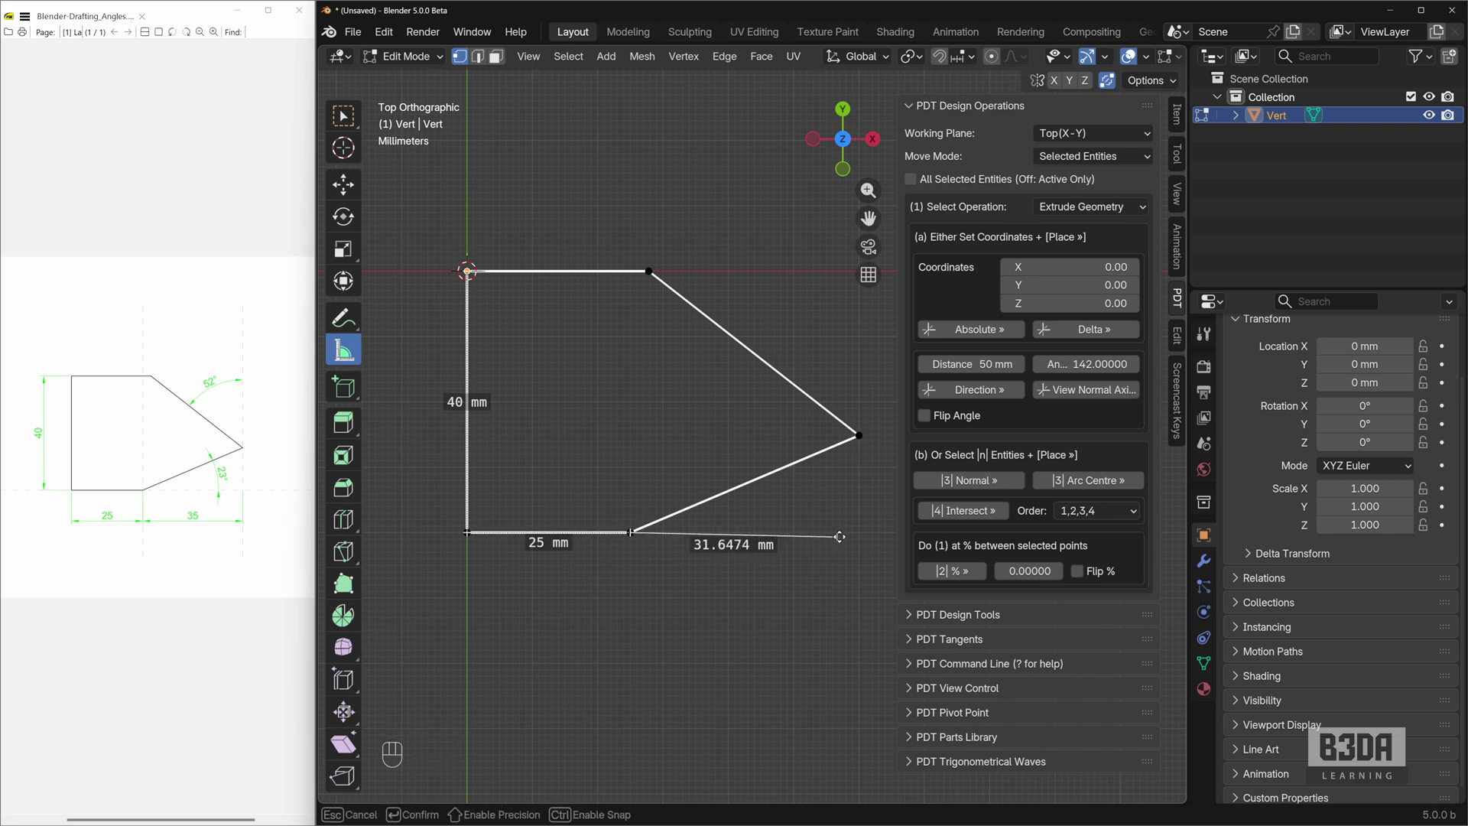
key(x)
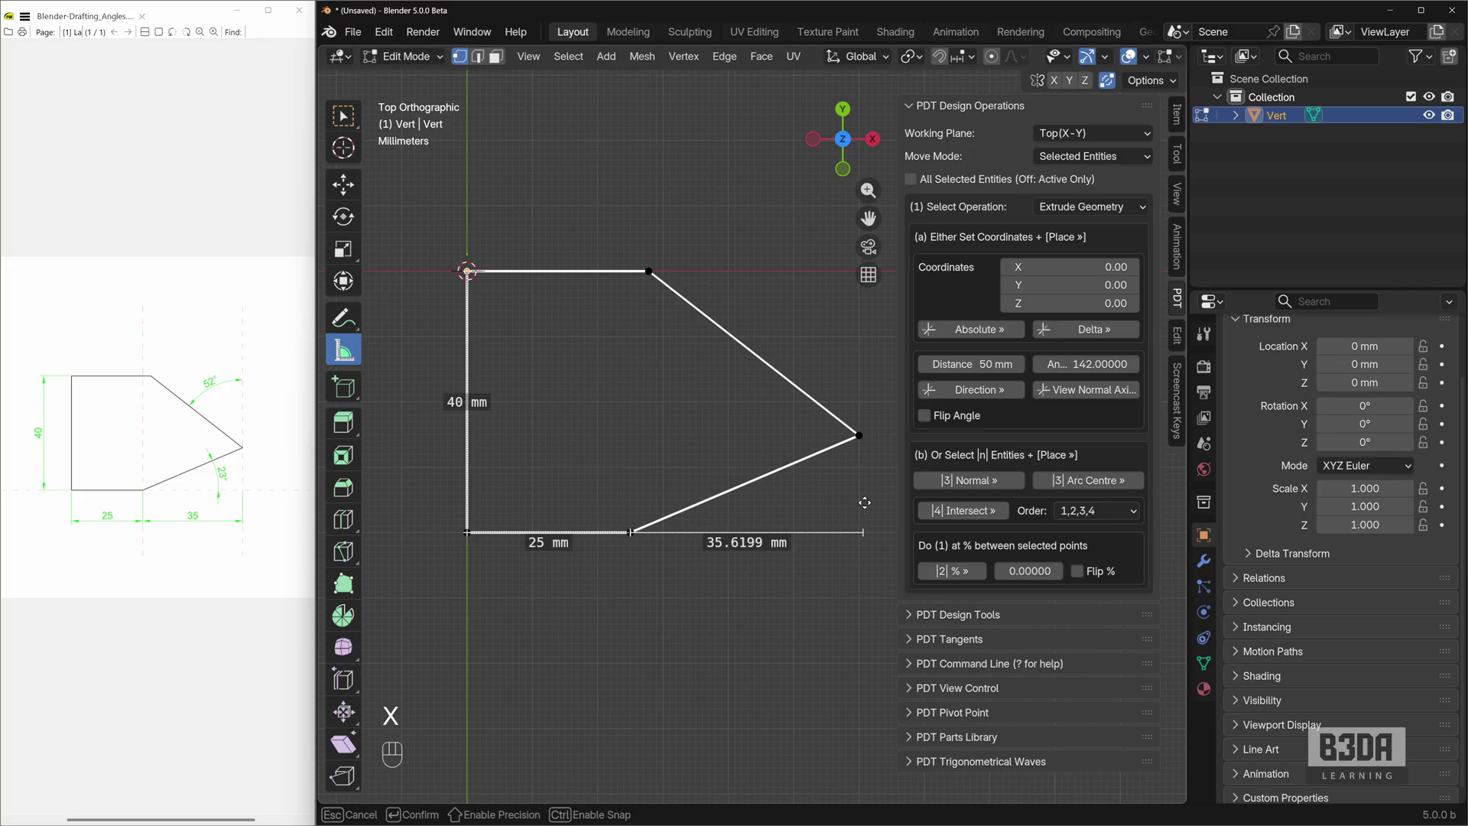
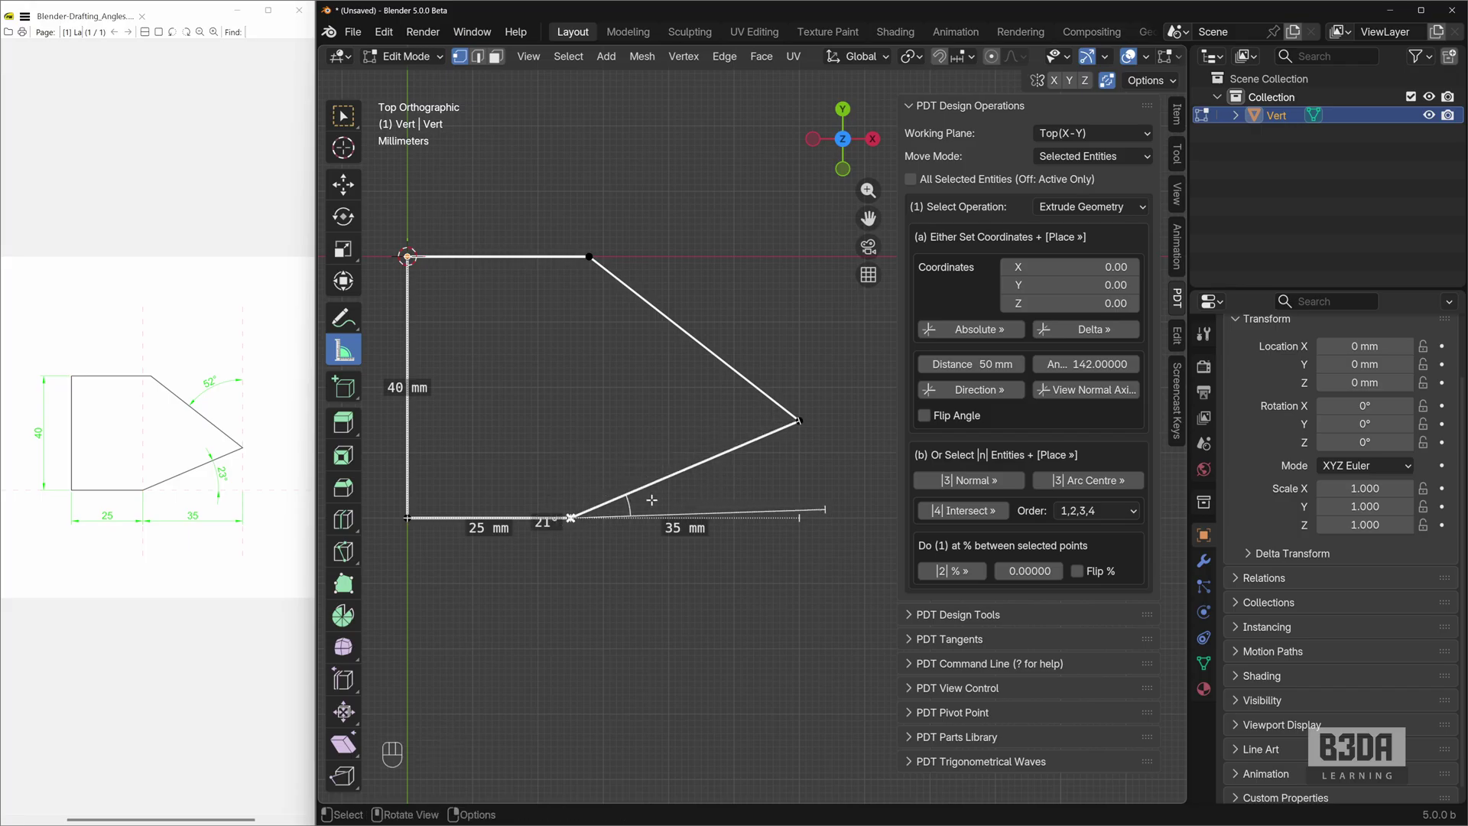
click(350, 114)
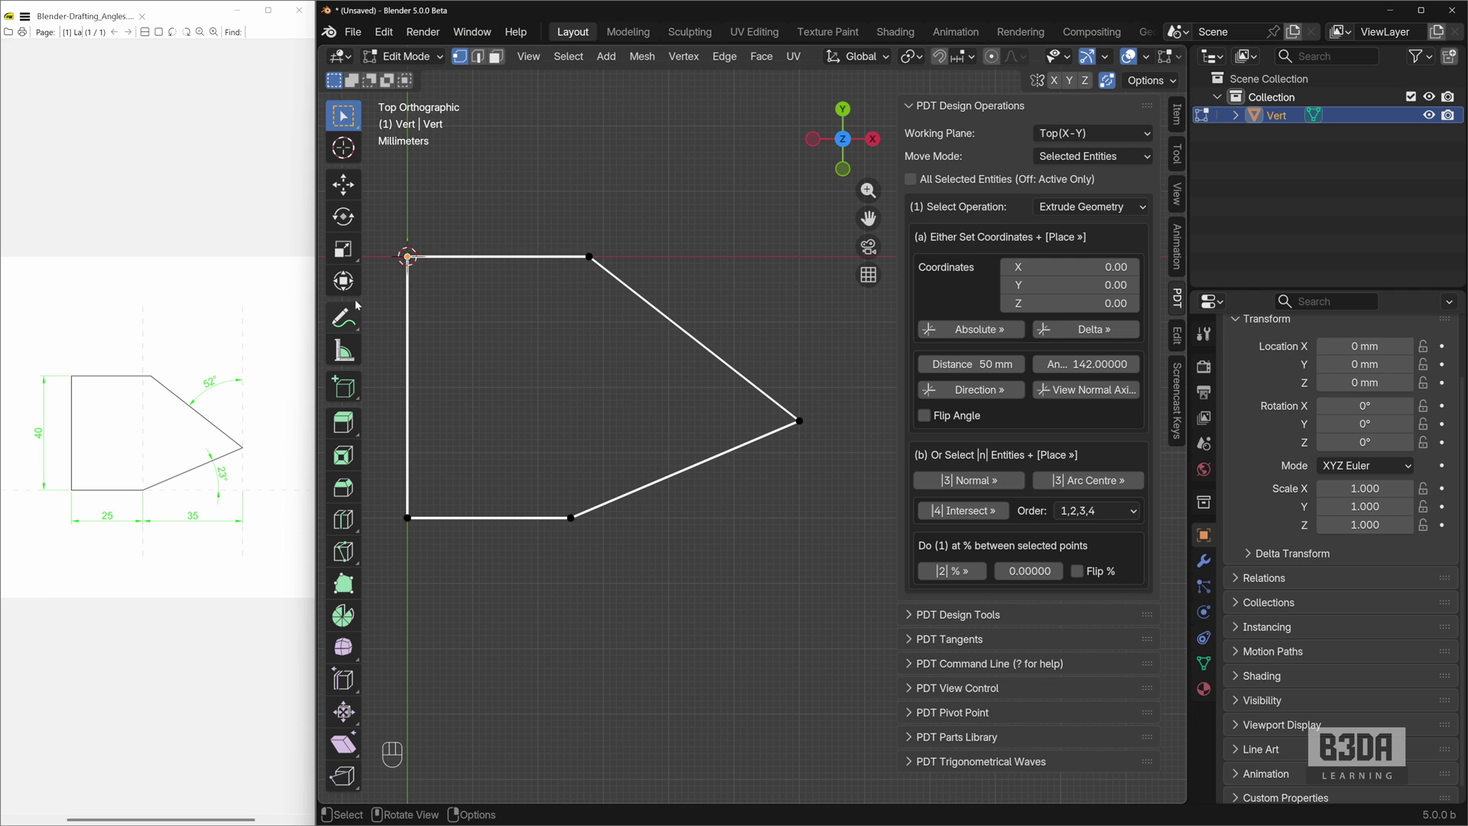
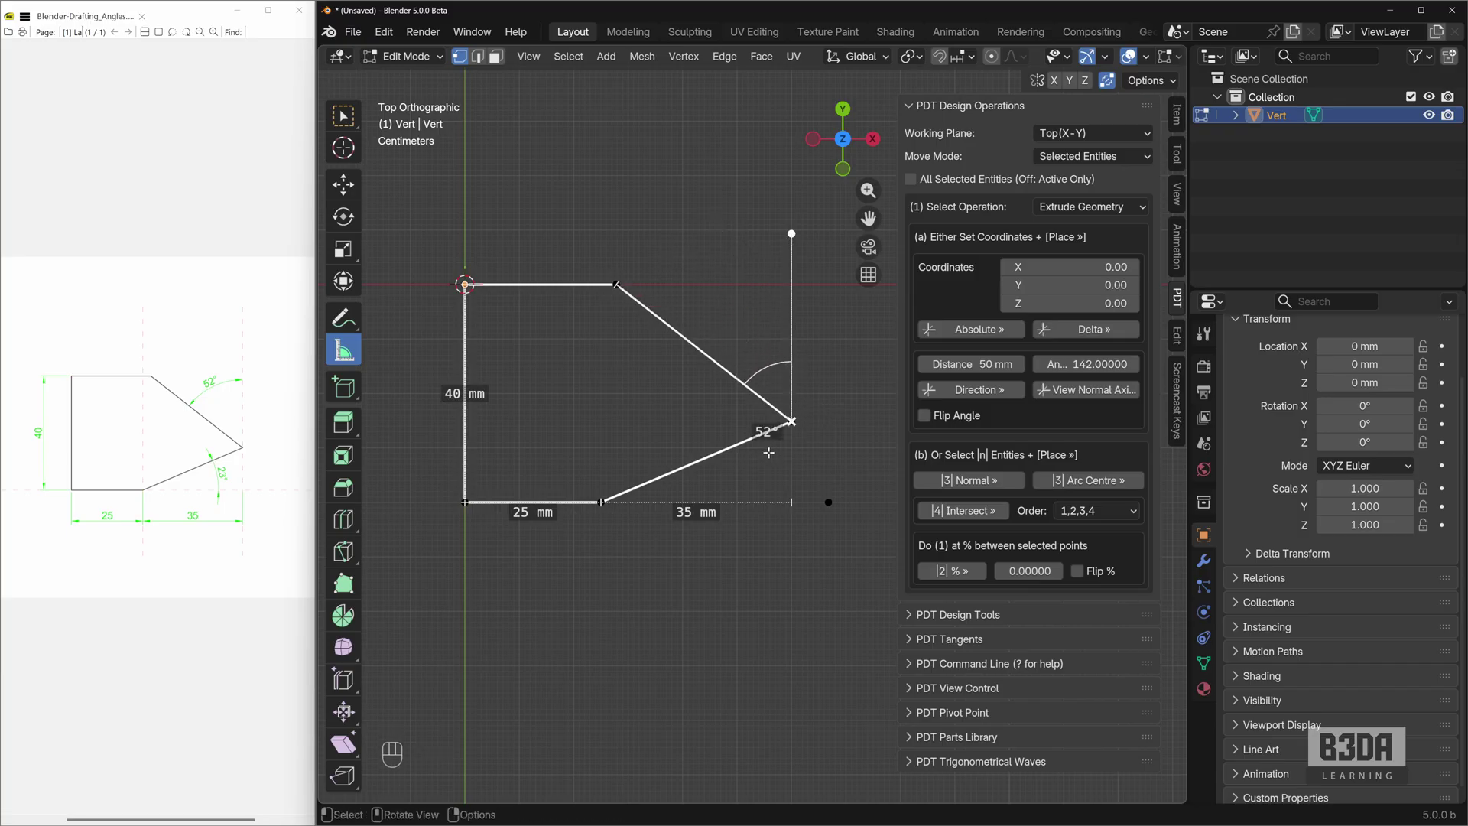
key(ctrl+shift+\)
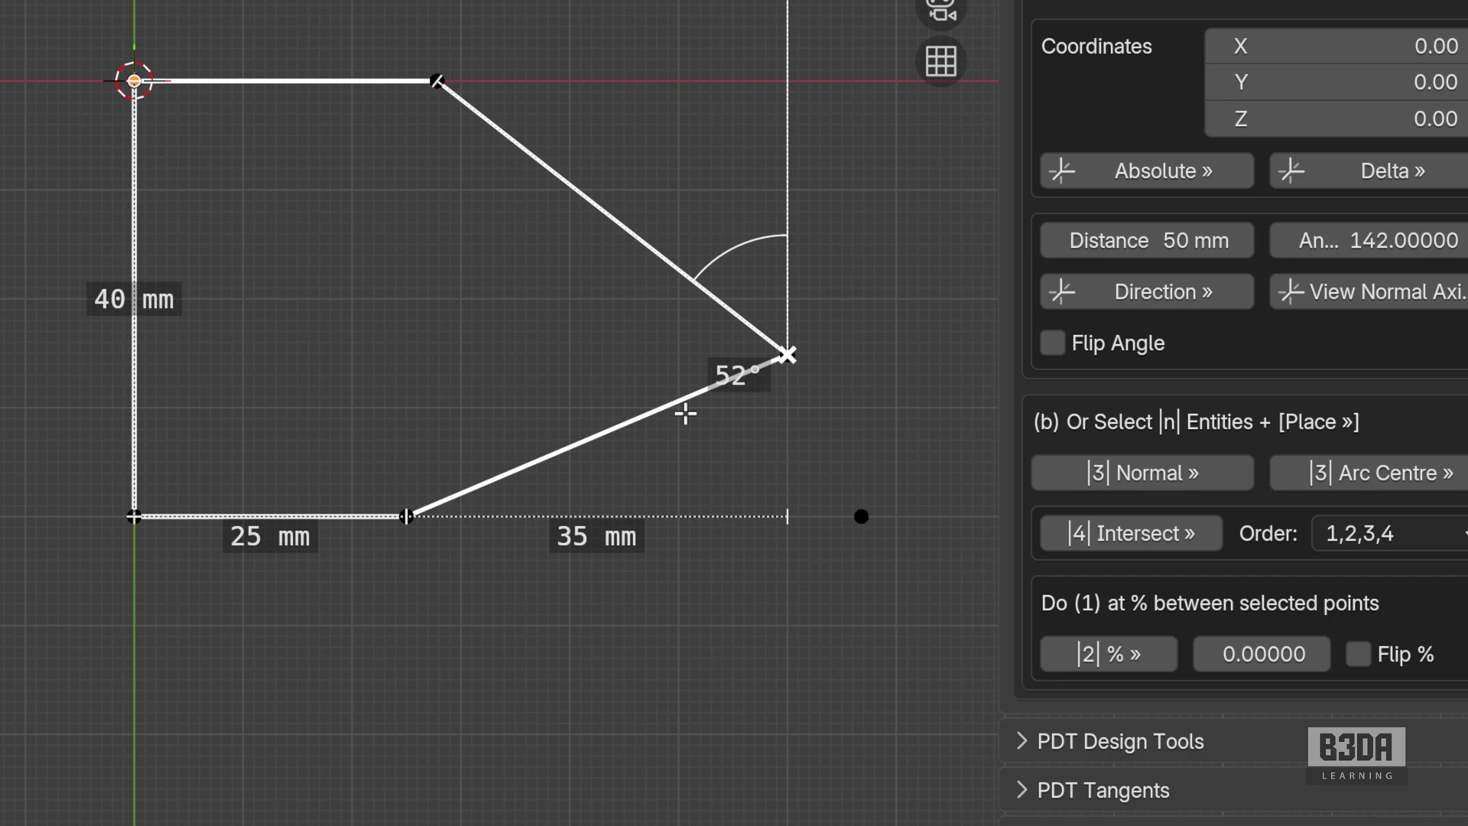
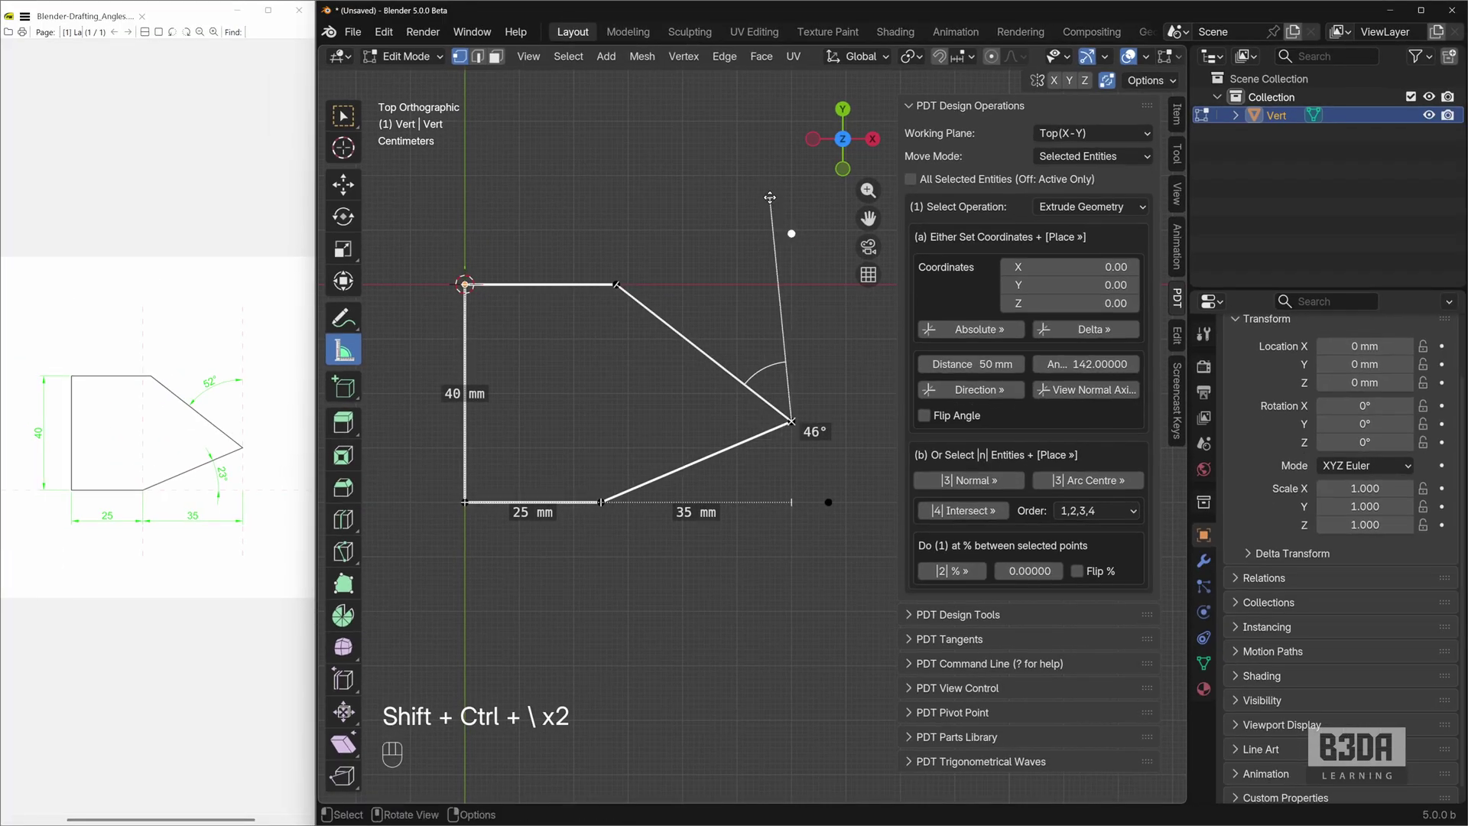
key(Delete)
key(Delete)
click(823, 475)
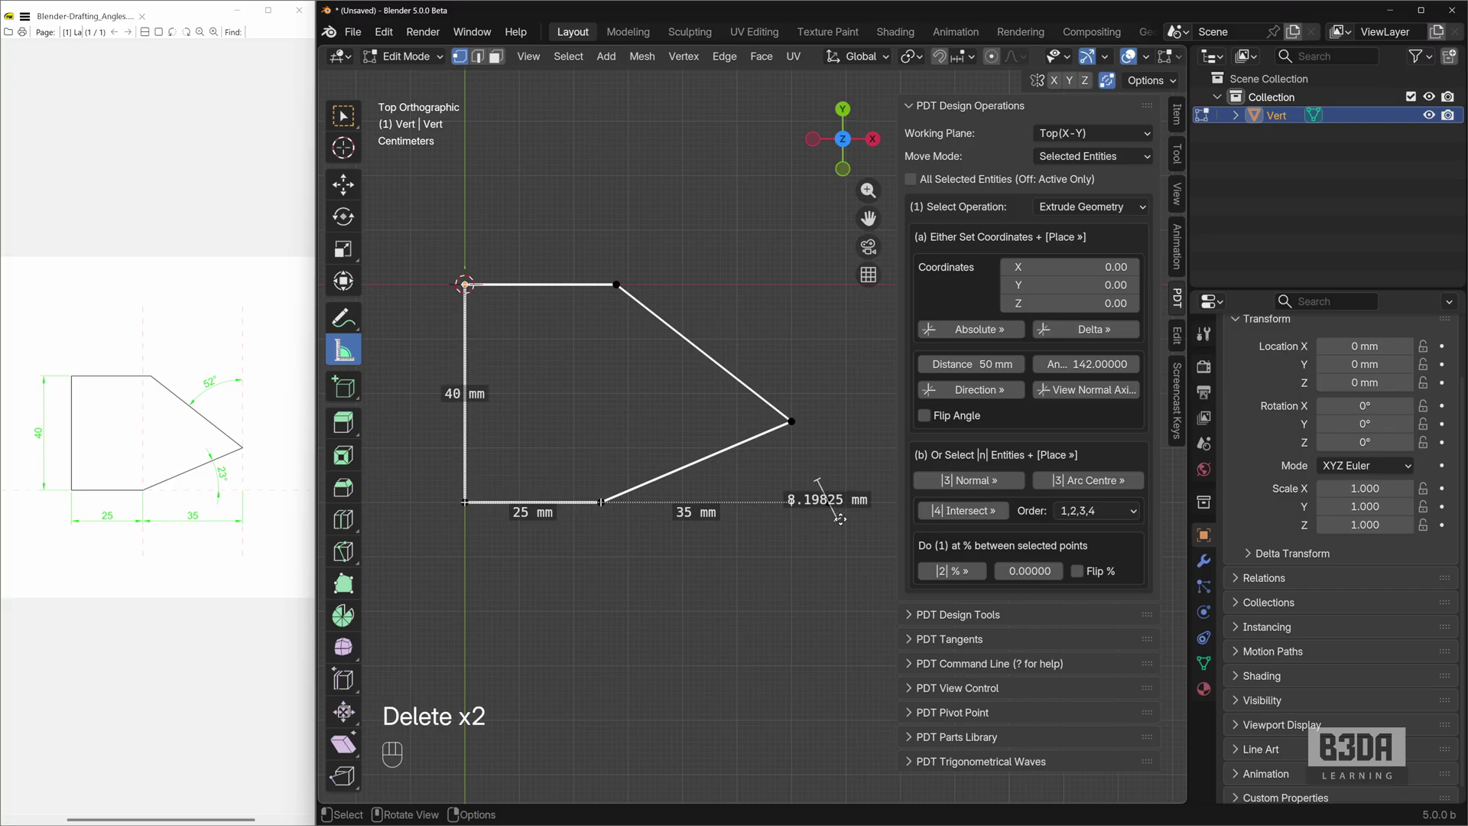